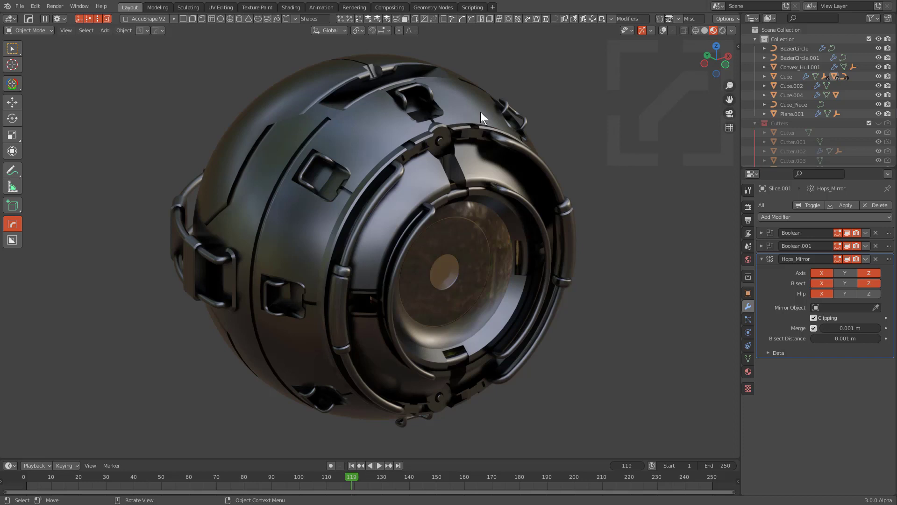
# Select a part of the sphere and browse the Hard Ops Q menu without choosing anything
pyautogui.press('q')
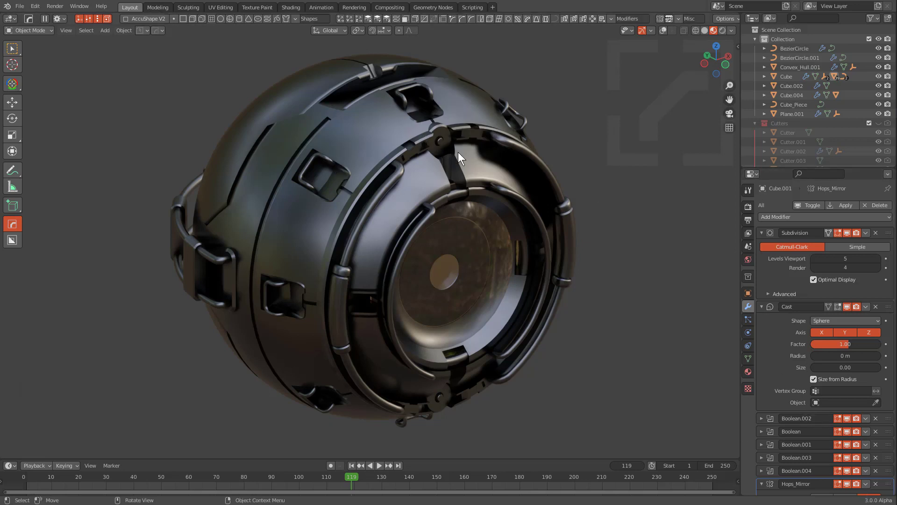
pyautogui.click(461, 114)
pyautogui.press('m')
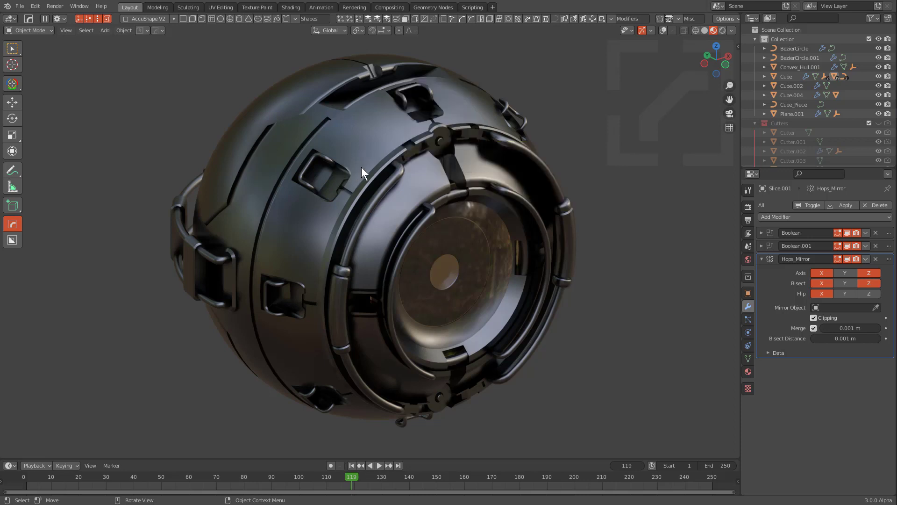
pyautogui.press('q')
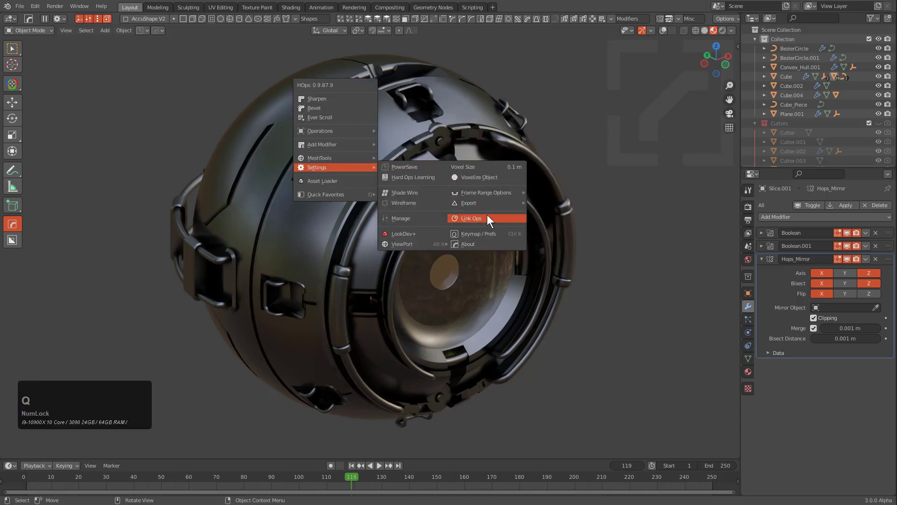
pyautogui.click(484, 219)
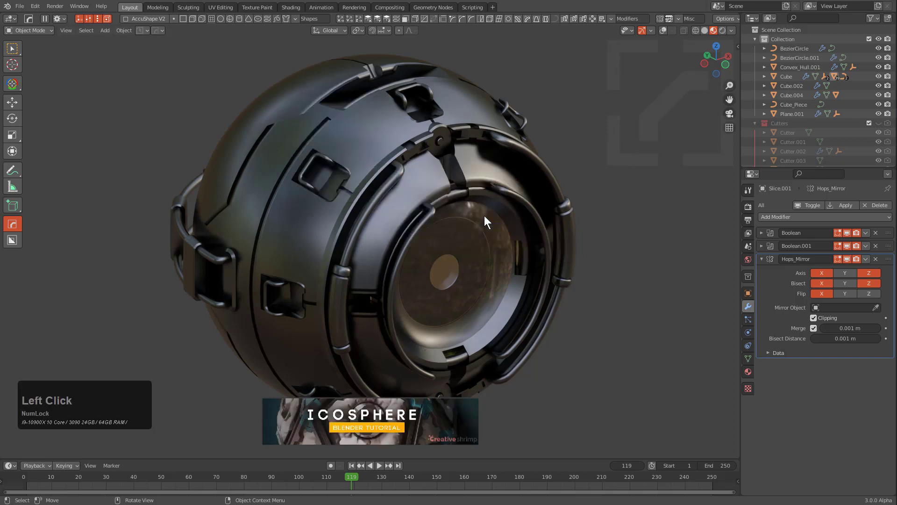
pyautogui.press('Up')
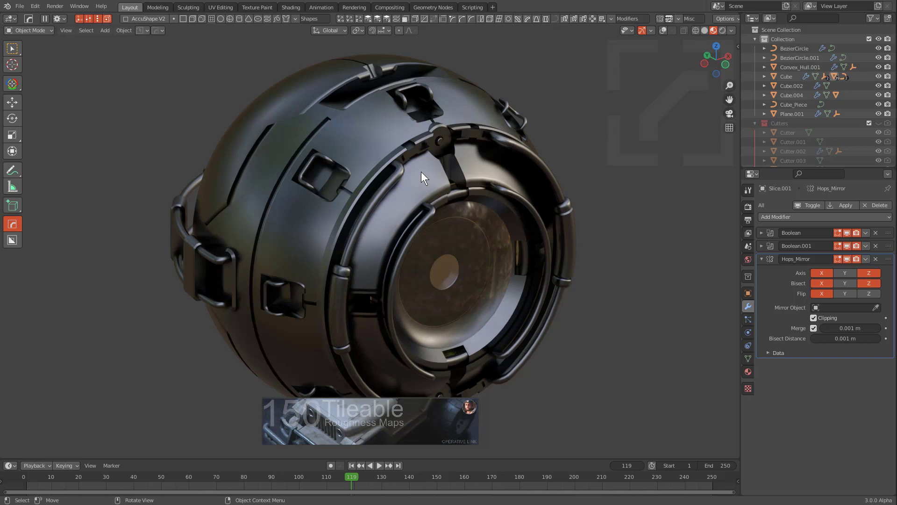
pyautogui.rightClick(412, 136)
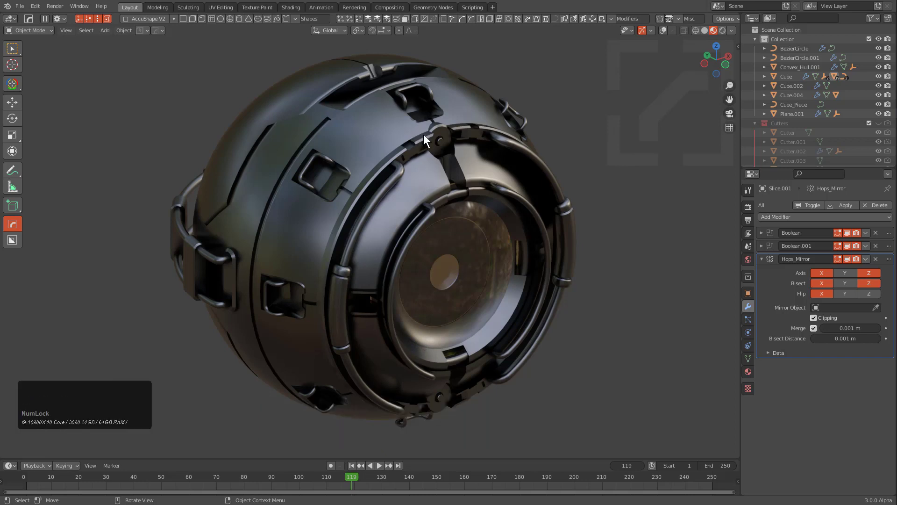
# Paste the noise maps folder path into the Hard Ops preferences Maps Folder and confirm
pyautogui.press('ctrl+k')
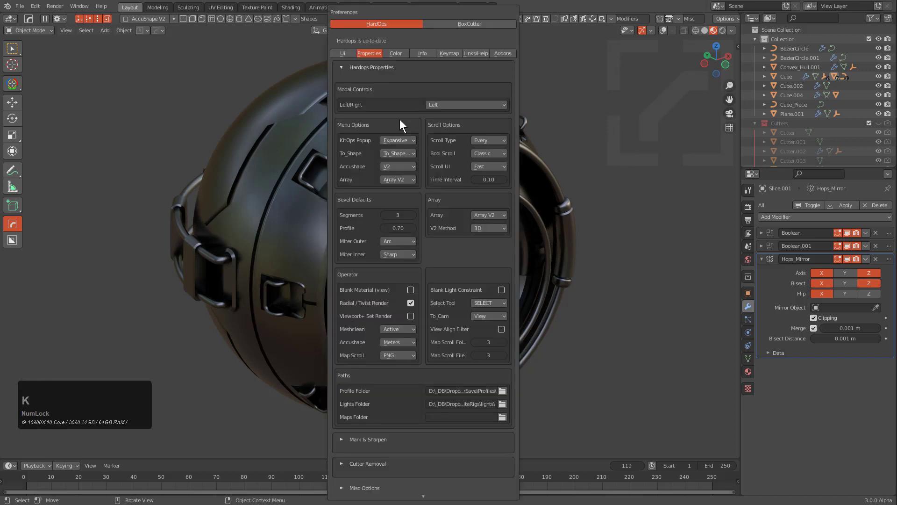
pyautogui.click(341, 63)
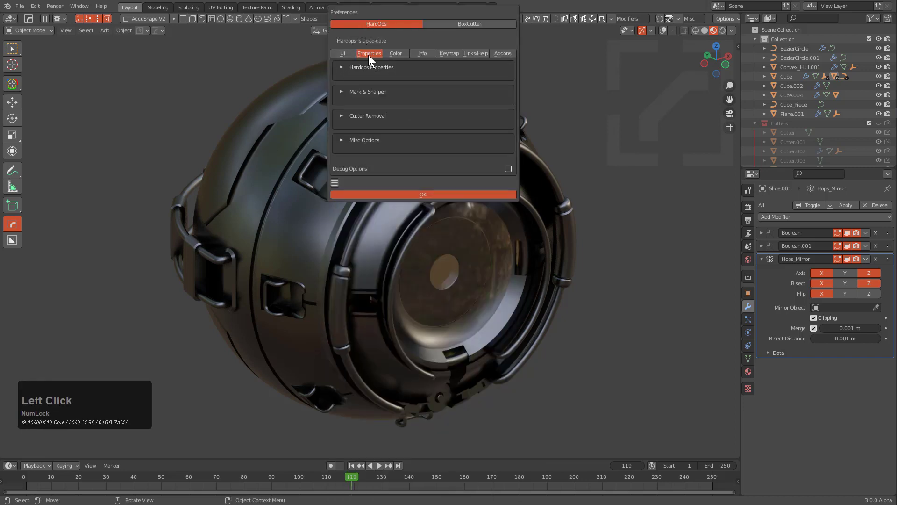
pyautogui.doubleClick(351, 69)
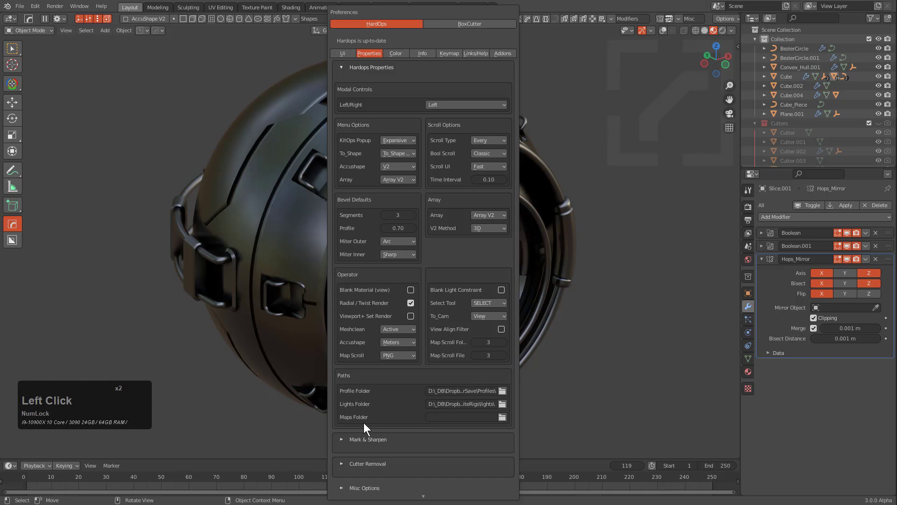
pyautogui.click(451, 420)
pyautogui.press('ctrl+v')
pyautogui.press('KP_Enter')
pyautogui.click(279, 220)
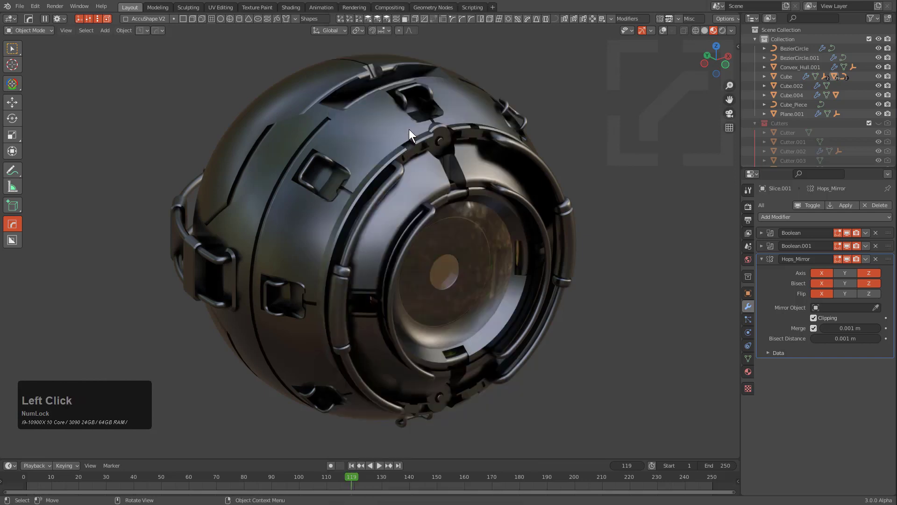
# Start Hard Ops Map Scroll on the sphere material and wheel through the roughness maps
pyautogui.press('alt+m')
pyautogui.click(411, 143)
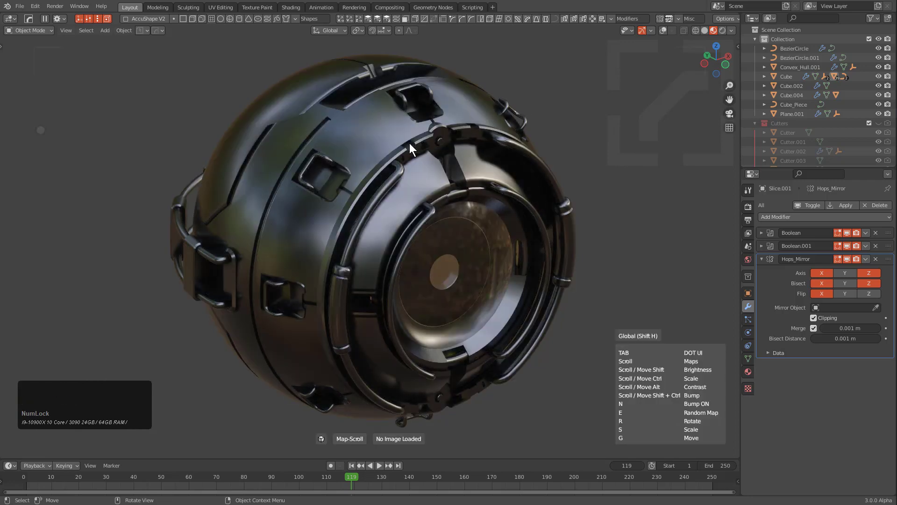
pyautogui.scroll(3)
pyautogui.scroll(3)
pyautogui.scroll(3)
pyautogui.scroll(3)
pyautogui.scroll(3)
# Step to the patchy_streaks_roughness map, enable bump, and confirm to exit Map Scroll
pyautogui.press('e')
pyautogui.press('e')
pyautogui.press('e')
pyautogui.press('e')
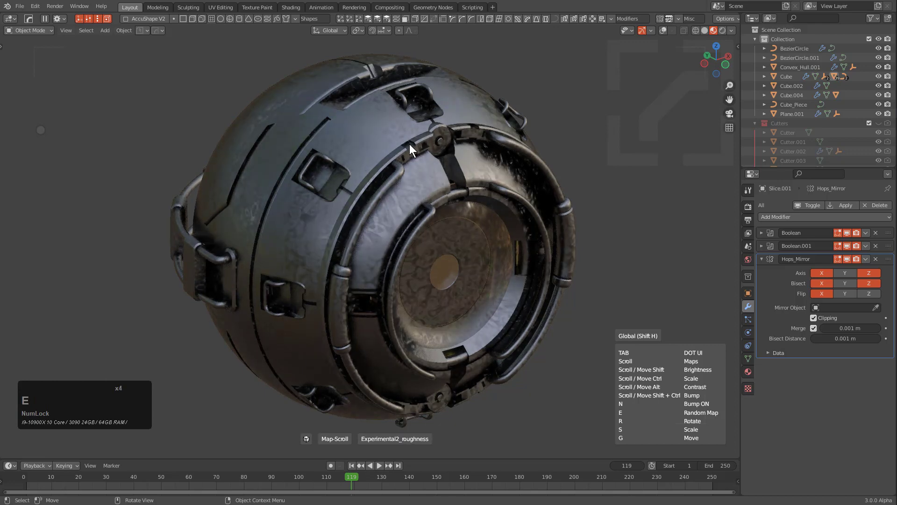
pyautogui.press('e')
pyautogui.press('e')
pyautogui.press('e')
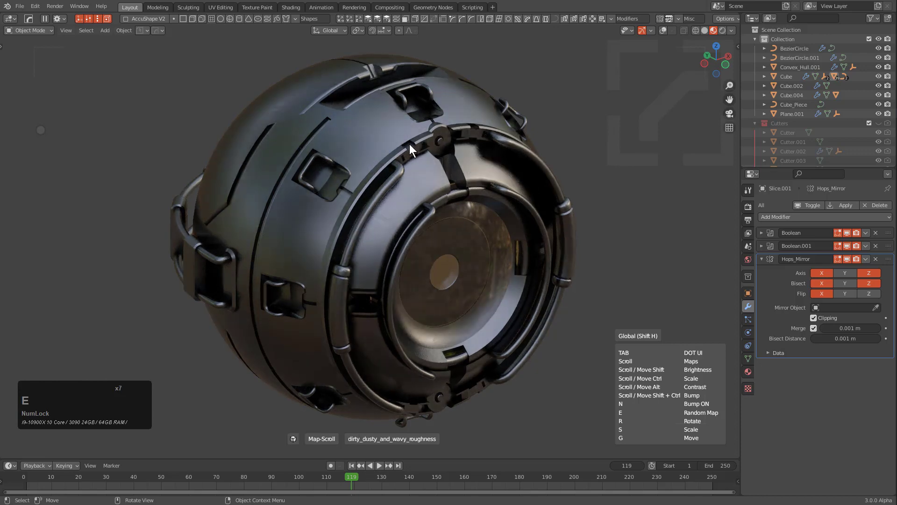
pyautogui.press('e')
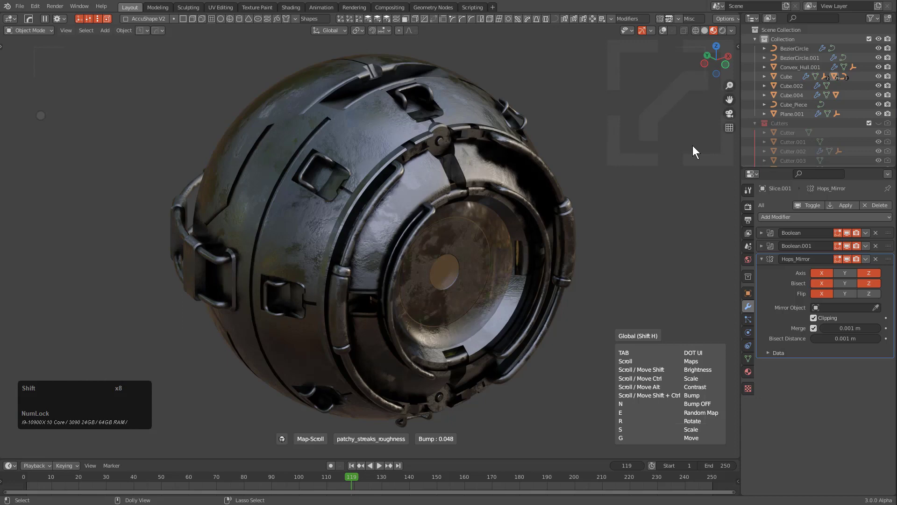
pyautogui.click(695, 148)
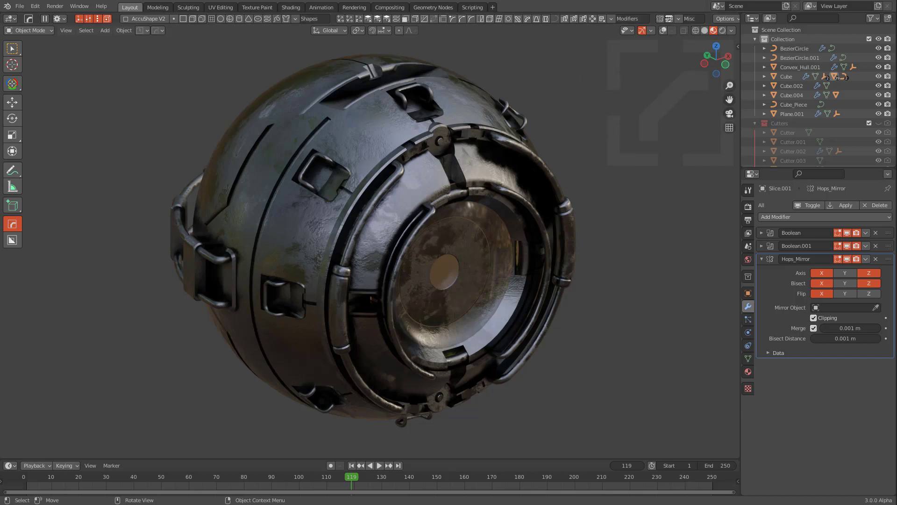
# Enable viewport overlays, select the lens housing, add a blank Principled material and show the material list
pyautogui.press('q')
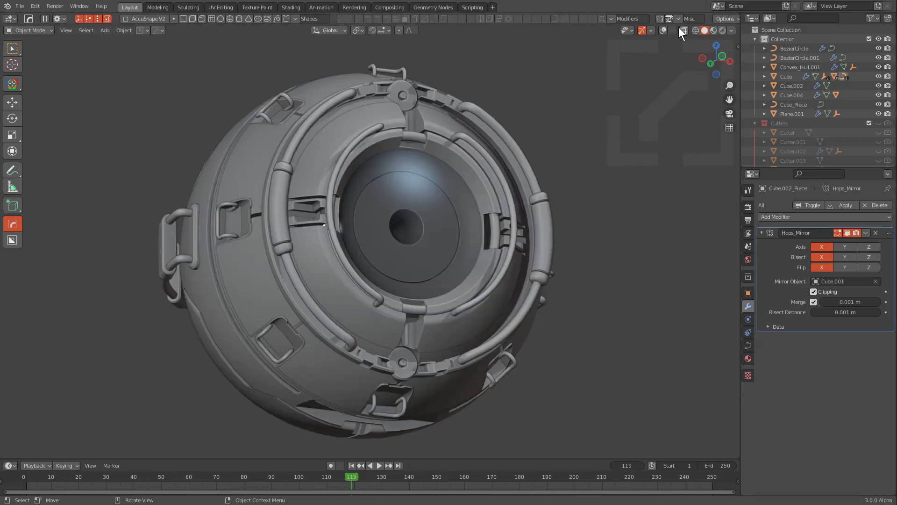
pyautogui.click(664, 31)
pyautogui.click(403, 223)
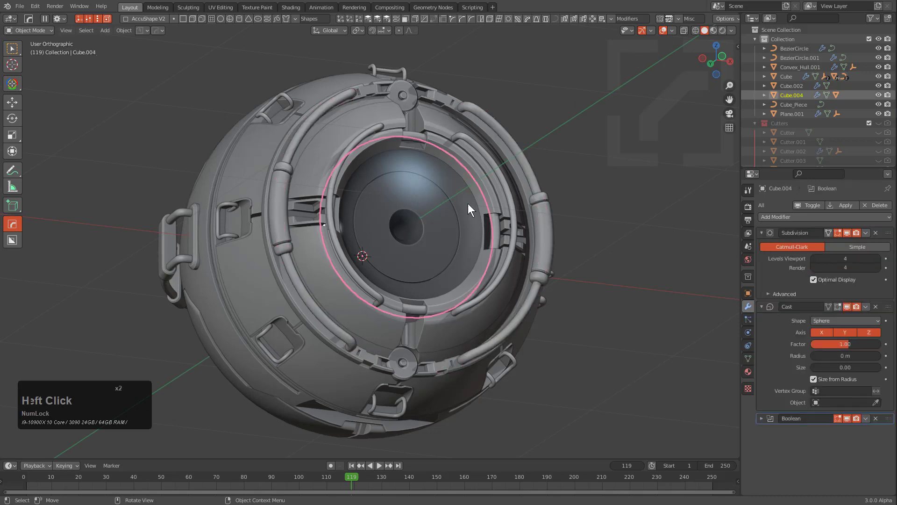
pyautogui.press('a')
pyautogui.press('alt+m')
pyautogui.click(449, 196)
pyautogui.press('alt+a')
pyautogui.click(447, 203)
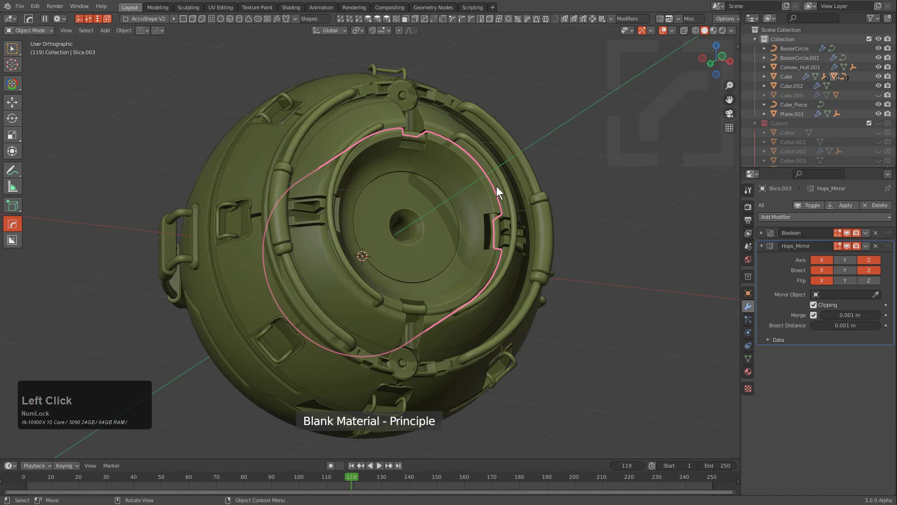
pyautogui.press('m')
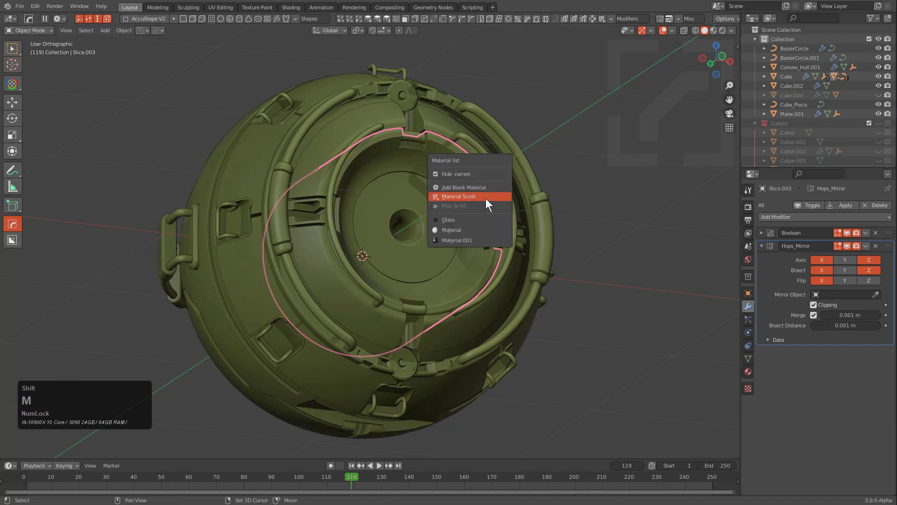
# Run Material Scroll through existing materials and keep the dark glossy one
pyautogui.click(485, 202)
pyautogui.scroll(3)
pyautogui.scroll(3)
pyautogui.scroll(3)
pyautogui.press('o')
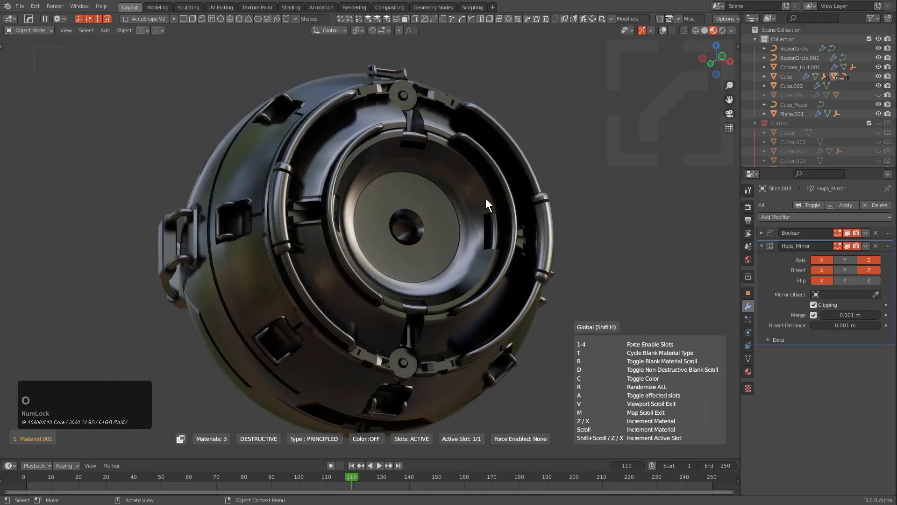
pyautogui.scroll(3)
pyautogui.scroll(3)
pyautogui.scroll(3)
pyautogui.scroll(3)
pyautogui.scroll(3)
pyautogui.click(488, 201)
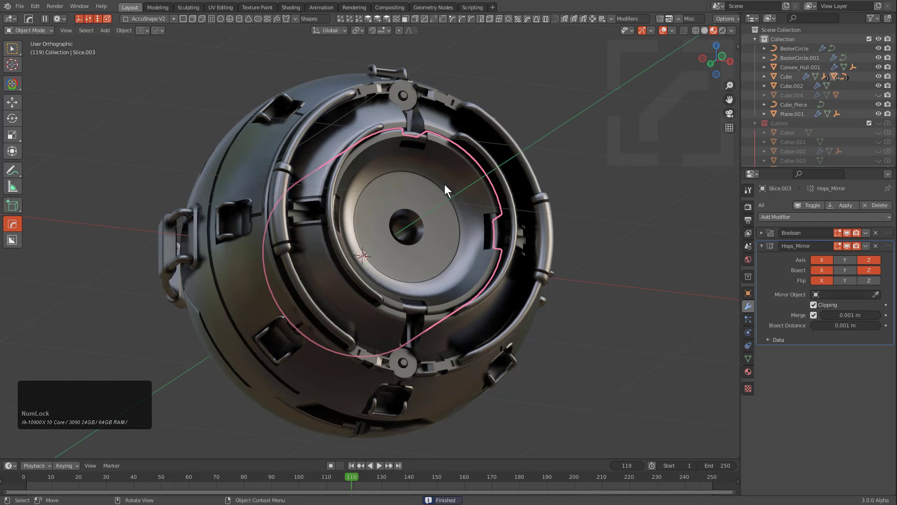
pyautogui.press('alt+x')
# Select the arc rails around the lens, turn viewport overlays off and select another sphere piece
pyautogui.press('alt+h')
pyautogui.press('alt+h')
pyautogui.press('alt+h')
pyautogui.press('alt+j')
pyautogui.press('1')
pyautogui.click(525, 172)
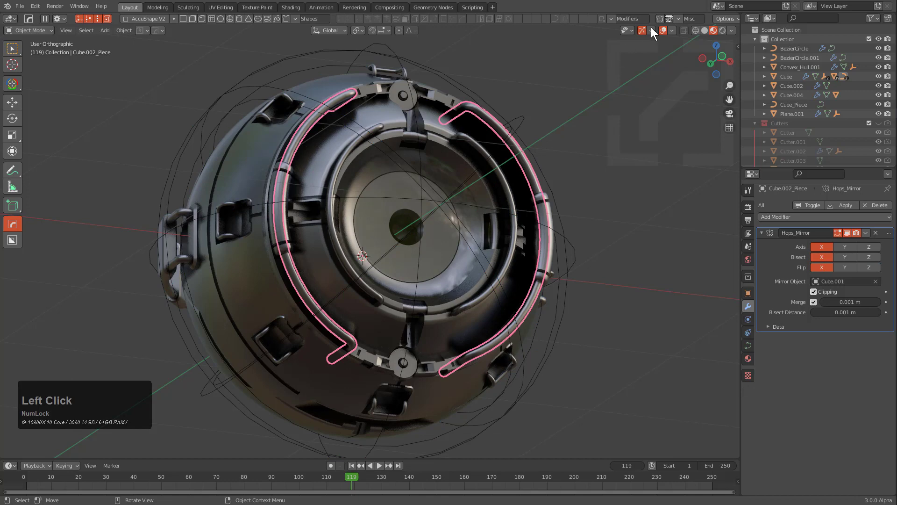
pyautogui.click(662, 30)
pyautogui.click(485, 162)
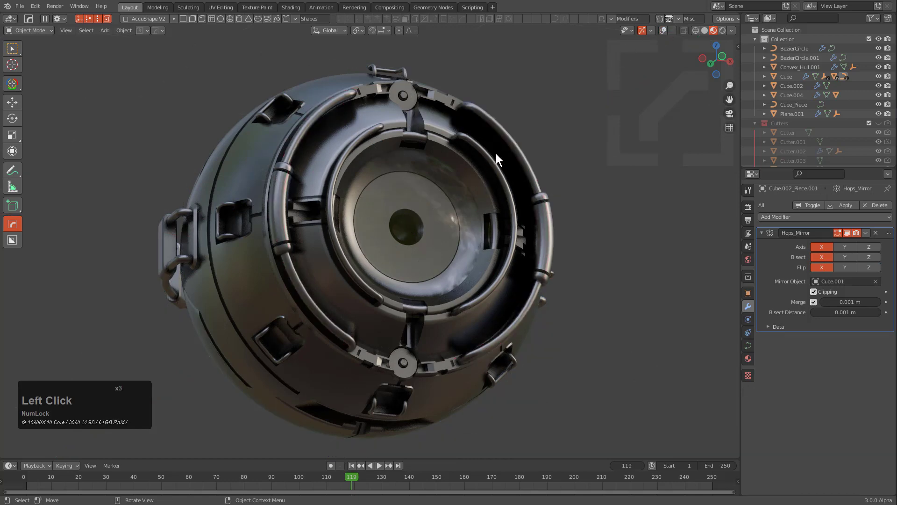
pyautogui.press('alt+m')
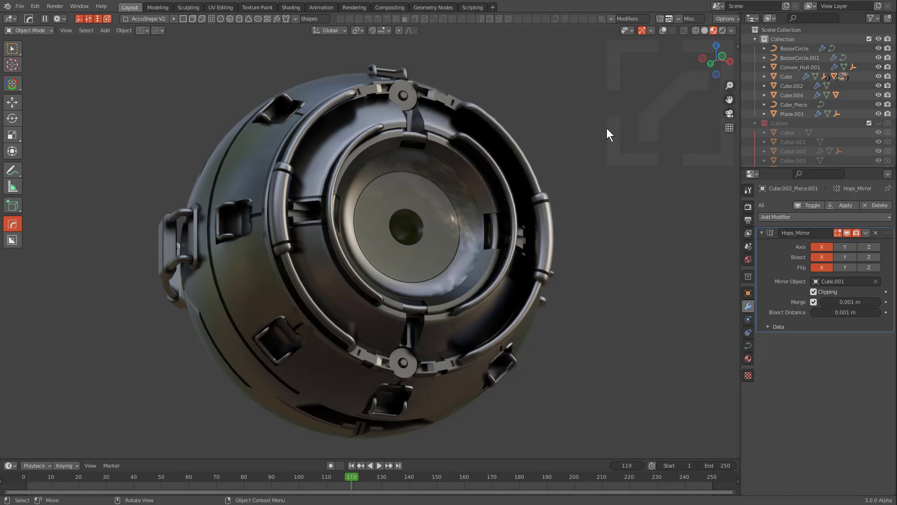
# Set the Hard Ops Maps Folder to D:\prefabs\Noise Maps in preferences and confirm with OK
pyautogui.press('ctrl+k')
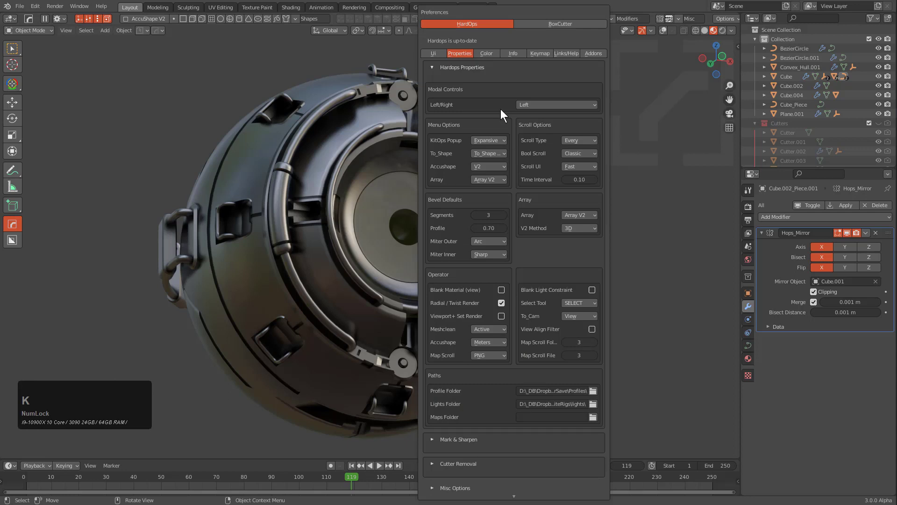
pyautogui.click(438, 70)
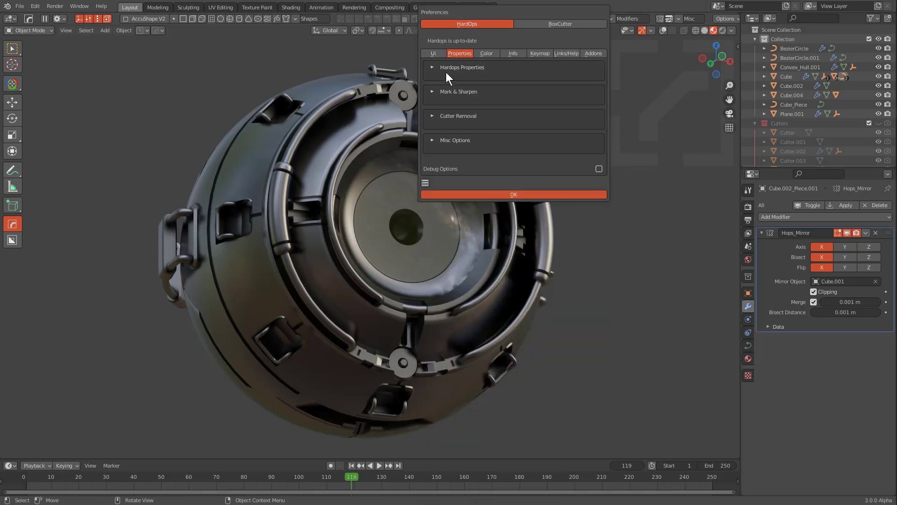
pyautogui.click(439, 71)
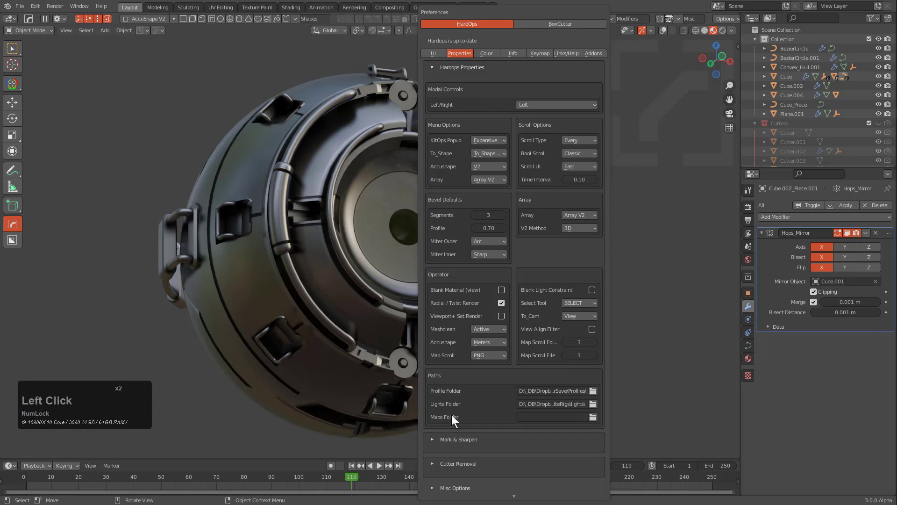
pyautogui.click(540, 419)
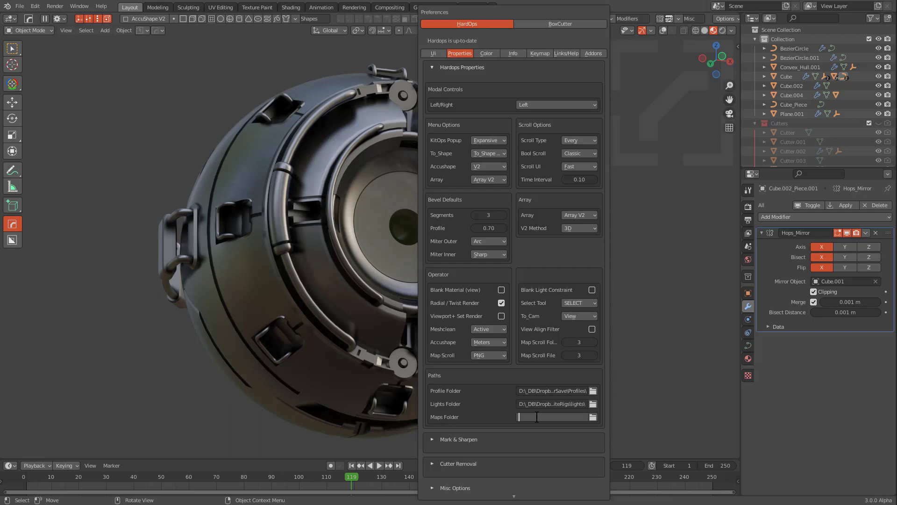
pyautogui.press('ctrl+Num_Lock')
pyautogui.press('ctrl+v')
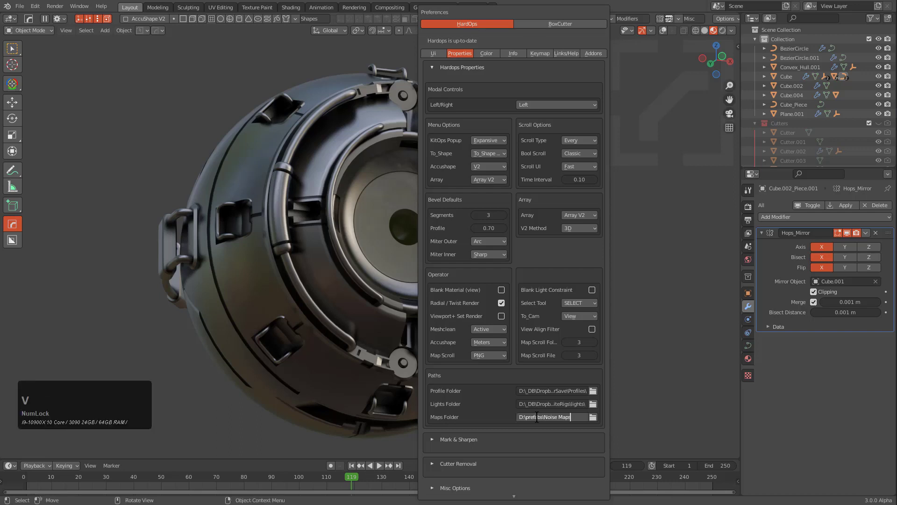
pyautogui.press('KP_Enter')
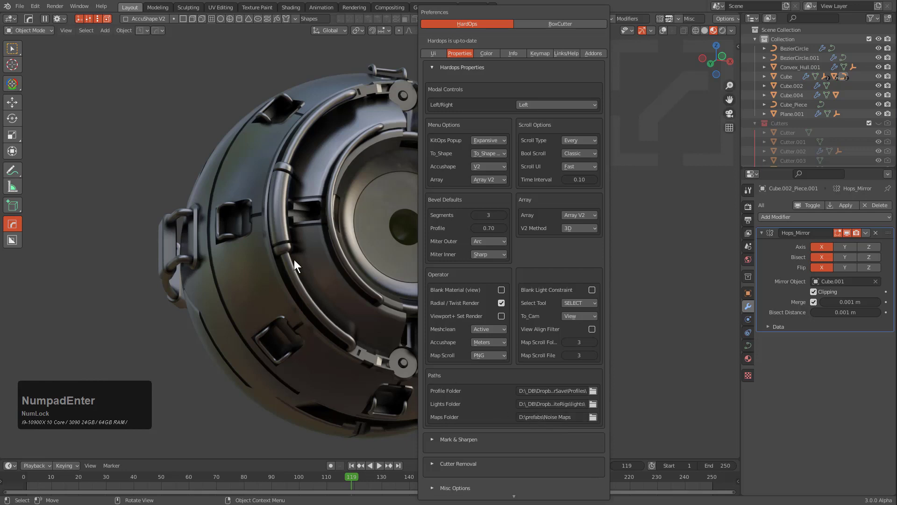
pyautogui.click(297, 261)
pyautogui.press('alt+m')
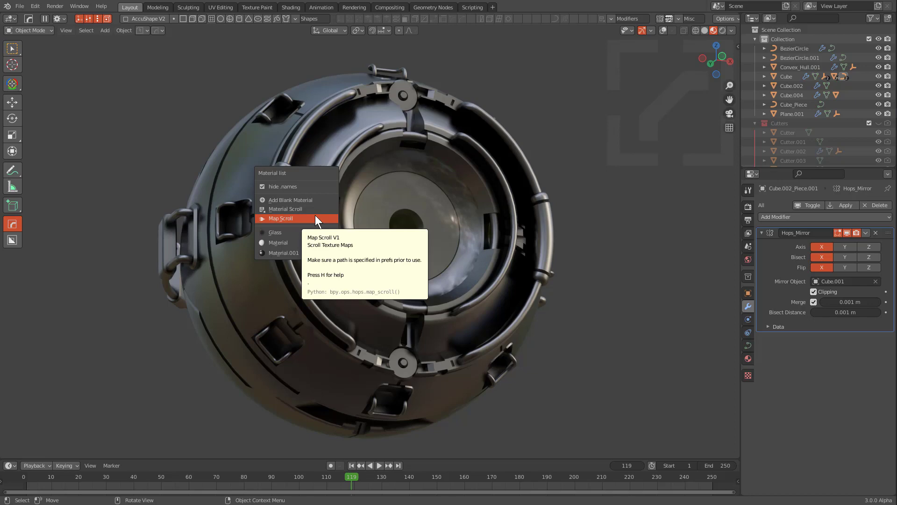
pyautogui.click(317, 218)
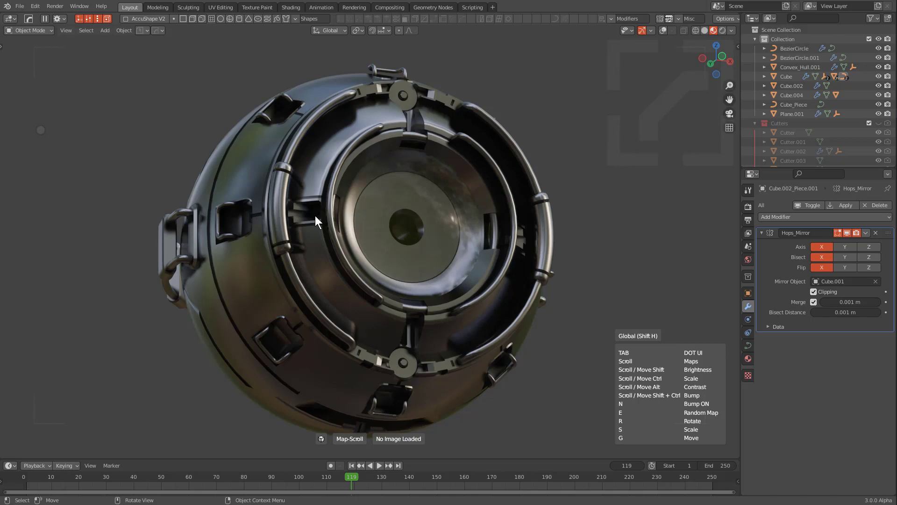
pyautogui.rightClick(317, 219)
pyautogui.press('m')
pyautogui.click(347, 159)
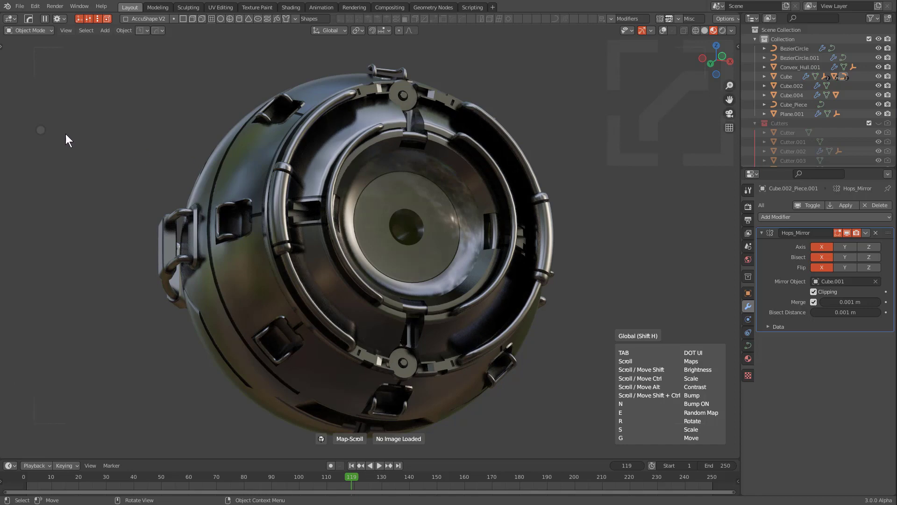
pyautogui.click(45, 132)
pyautogui.click(103, 290)
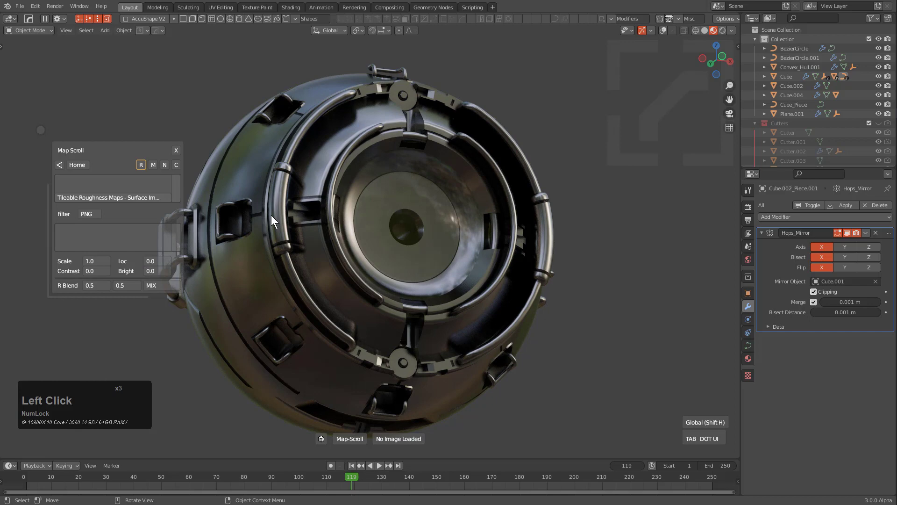
pyautogui.rightClick(307, 184)
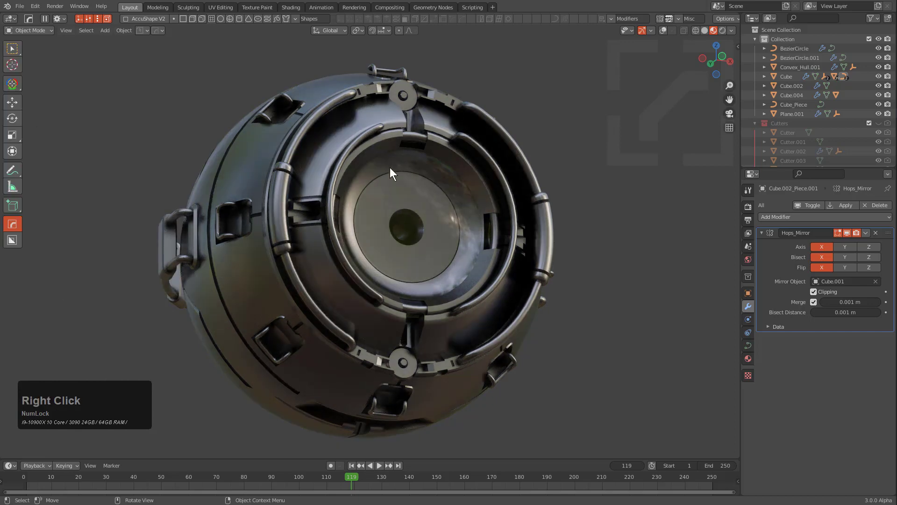
pyautogui.press('alt+m')
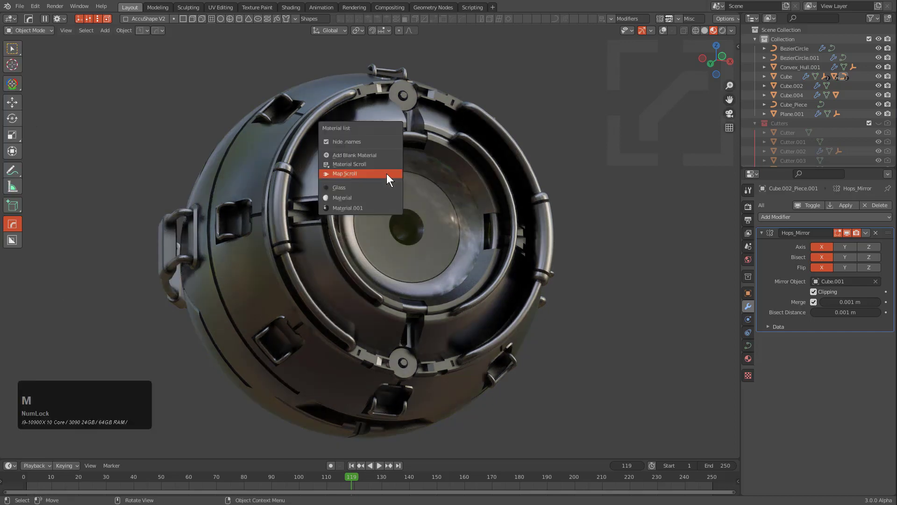
# Run Map Scroll and wheel through roughness maps to Scratches2 (Isolated)_roughness
pyautogui.click(390, 175)
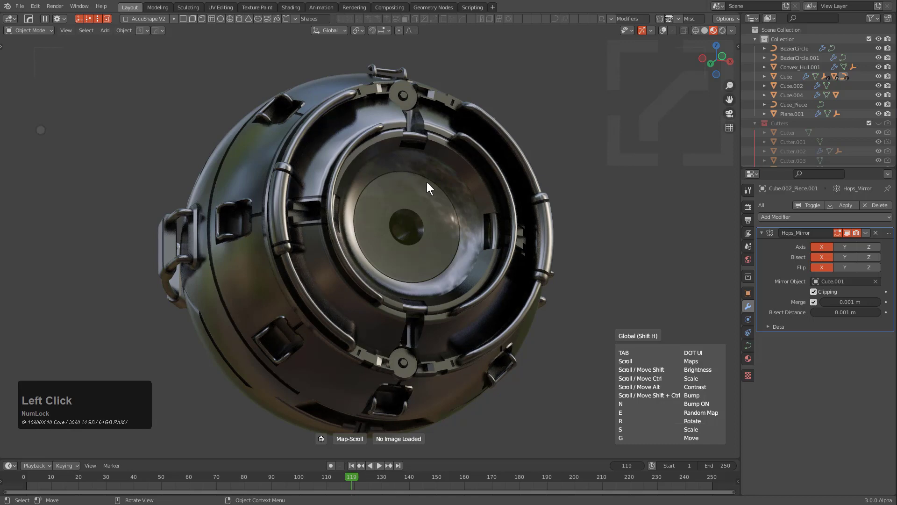
pyautogui.scroll(3)
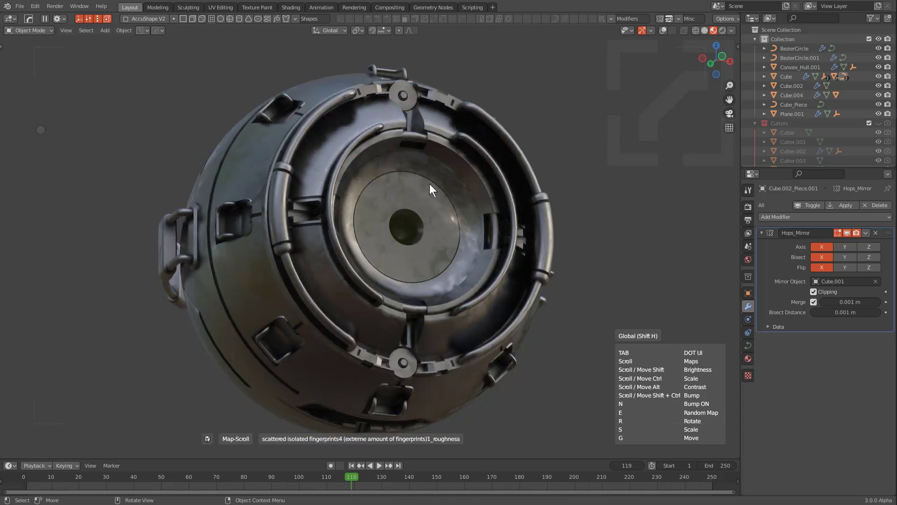
pyautogui.scroll(3)
pyautogui.scroll(3)
pyautogui.scroll(3)
pyautogui.scroll(3)
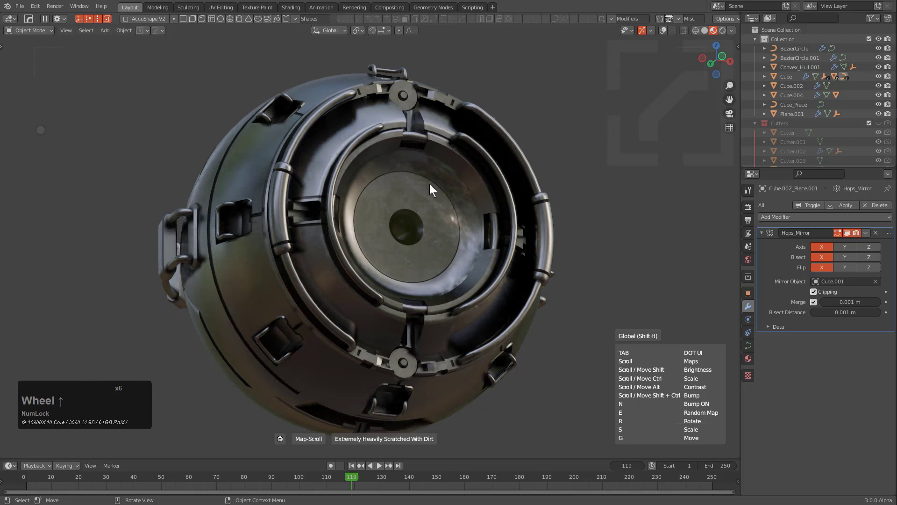
pyautogui.scroll(3)
pyautogui.scroll(3)
pyautogui.scroll(3)
pyautogui.scroll(3)
# Step through maps, enable bump at 0.037 and land on Experimental7_Patchy_And_Wavy_roughness
pyautogui.press('e')
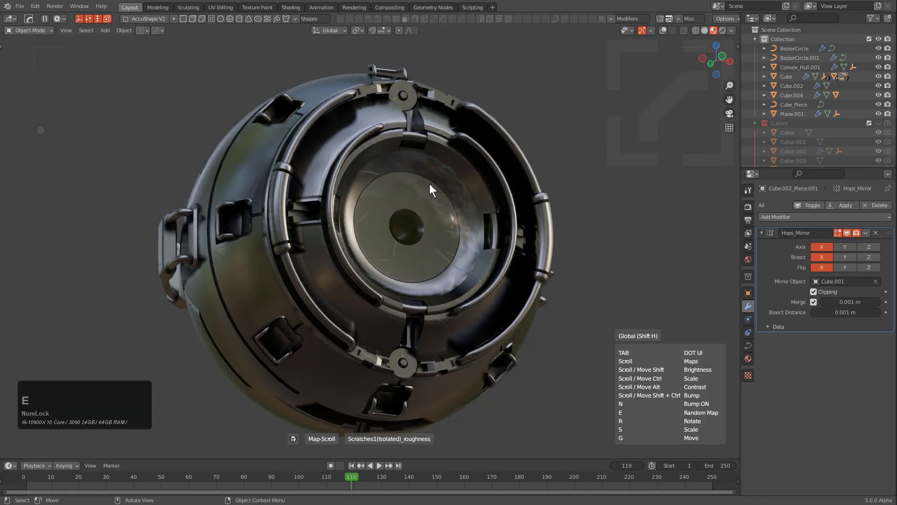
pyautogui.press('e')
pyautogui.press('e')
pyautogui.press('e')
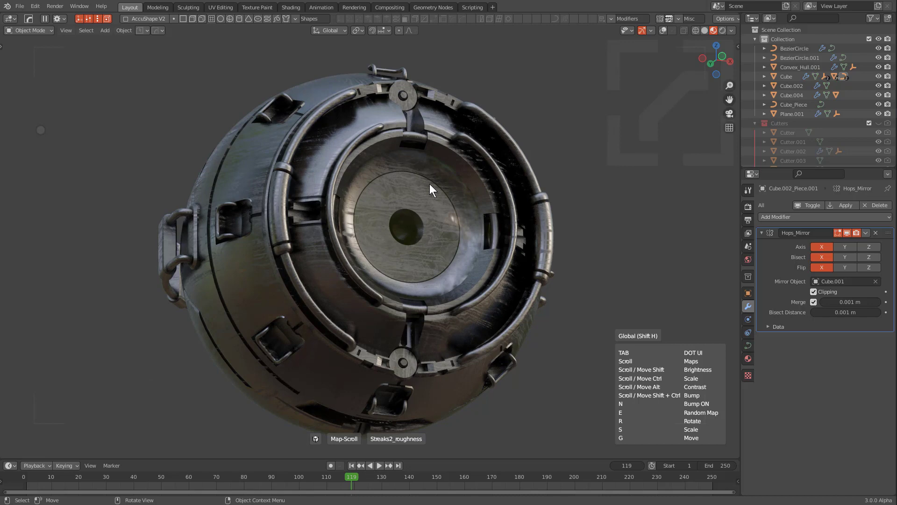
pyautogui.press('shift+Num_Lock')
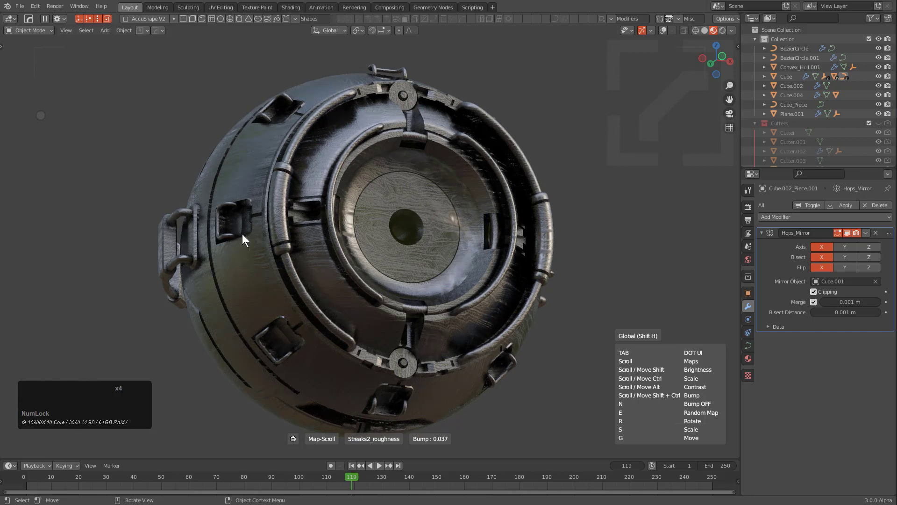
pyautogui.press('e')
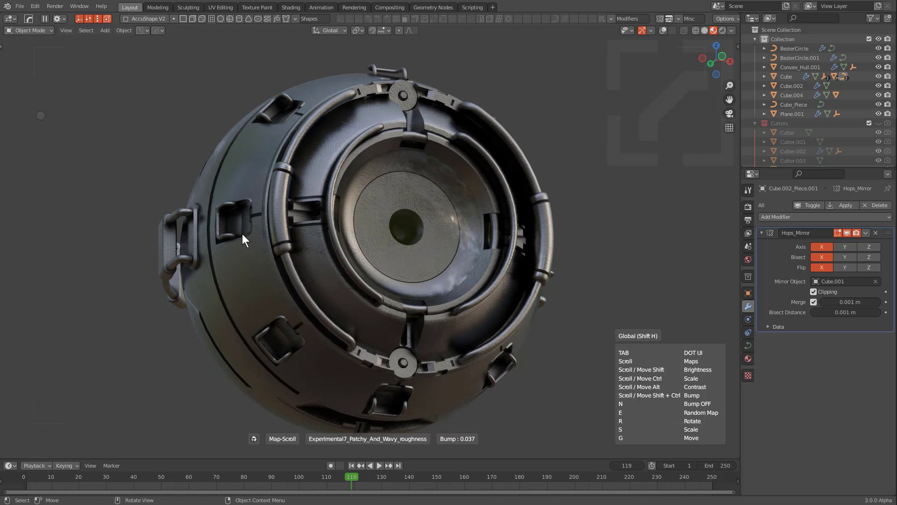
pyautogui.press('s')
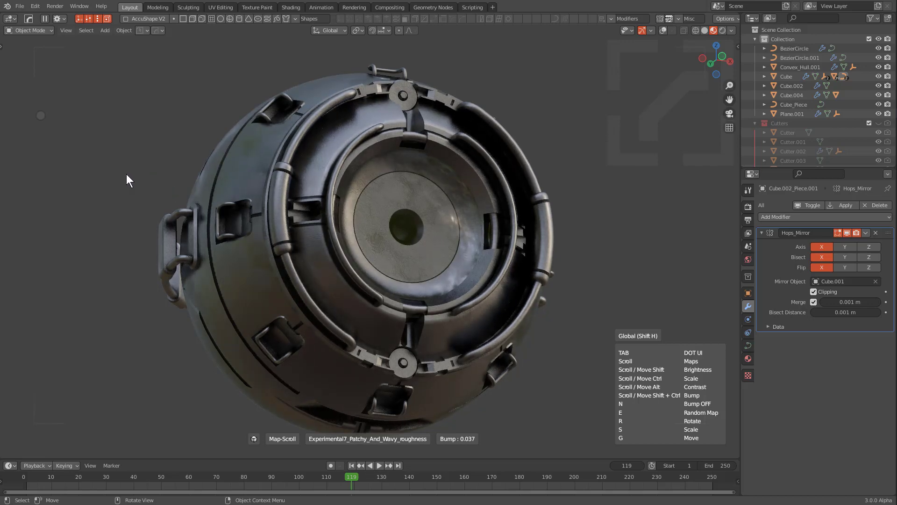
pyautogui.press('s')
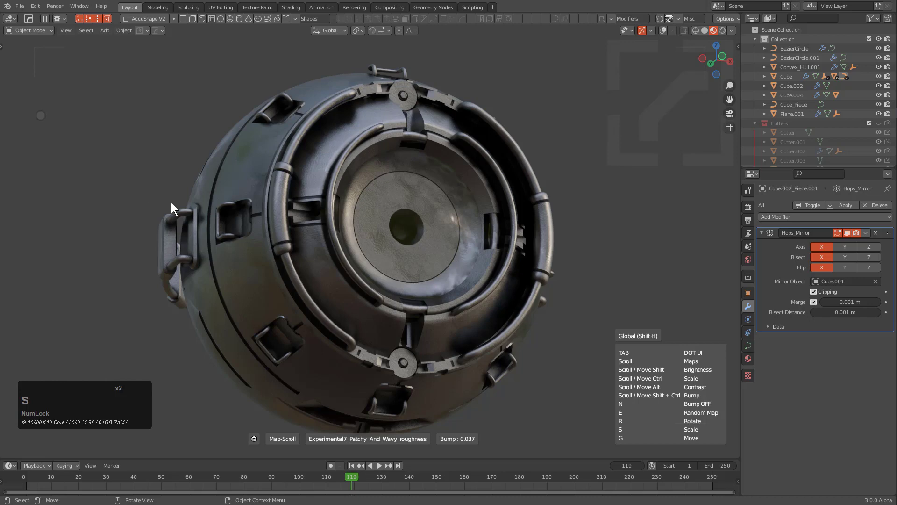
pyautogui.press('g')
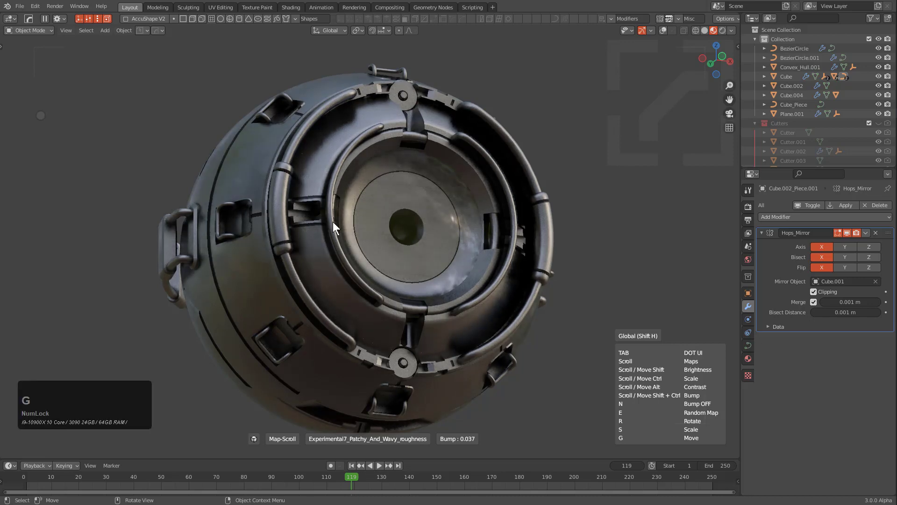
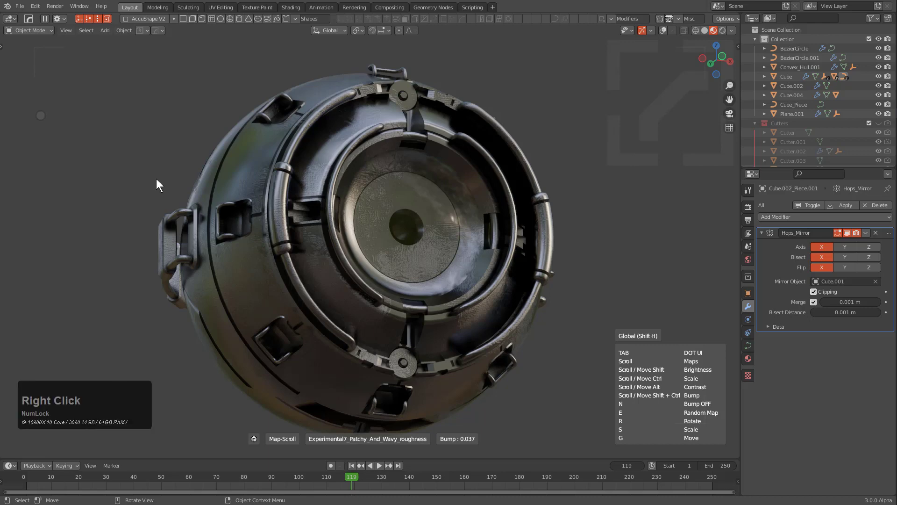
# Exit Map Scroll, select the Slice.001 sphere part and bring up the material list
pyautogui.click(257, 161)
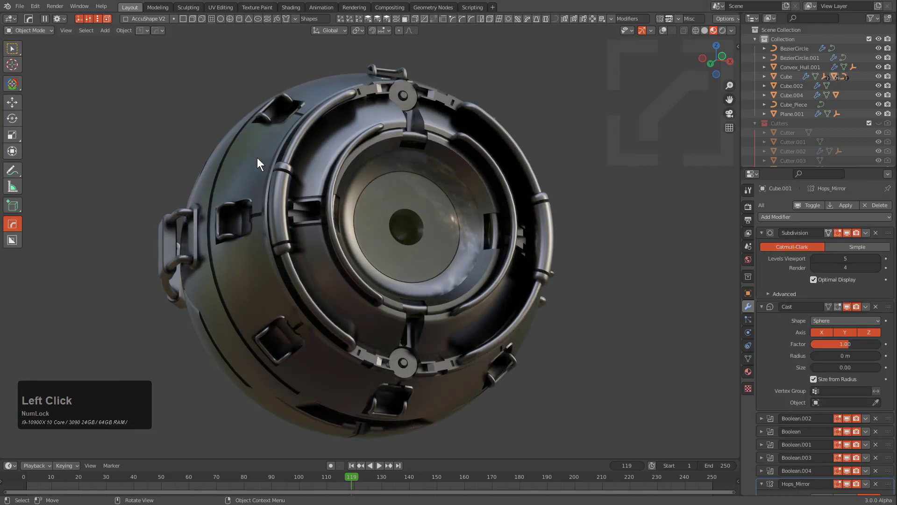
pyautogui.click(263, 163)
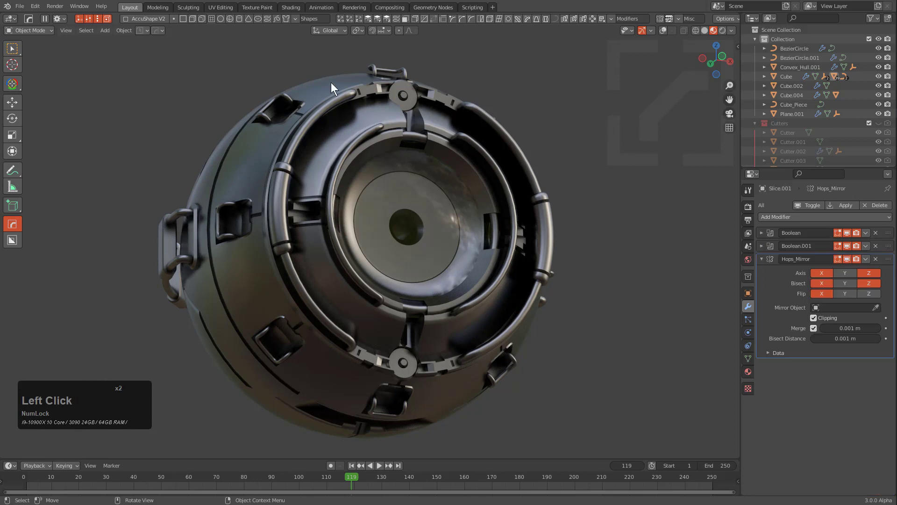
pyautogui.press('alt+m')
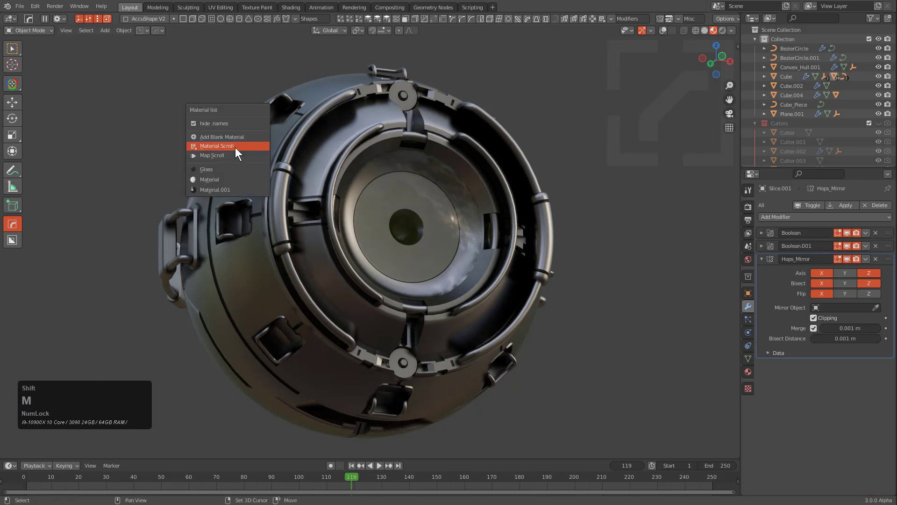
# Material Scroll back to the plain glossy dark material and confirm it
pyautogui.click(233, 150)
pyautogui.scroll(3)
pyautogui.scroll(3)
pyautogui.scroll(3)
pyautogui.scroll(3)
pyautogui.scroll(3)
pyautogui.scroll(3)
pyautogui.scroll(3)
pyautogui.scroll(3)
pyautogui.scroll(3)
pyautogui.scroll(3)
pyautogui.scroll(3)
pyautogui.scroll(-3)
pyautogui.click(236, 145)
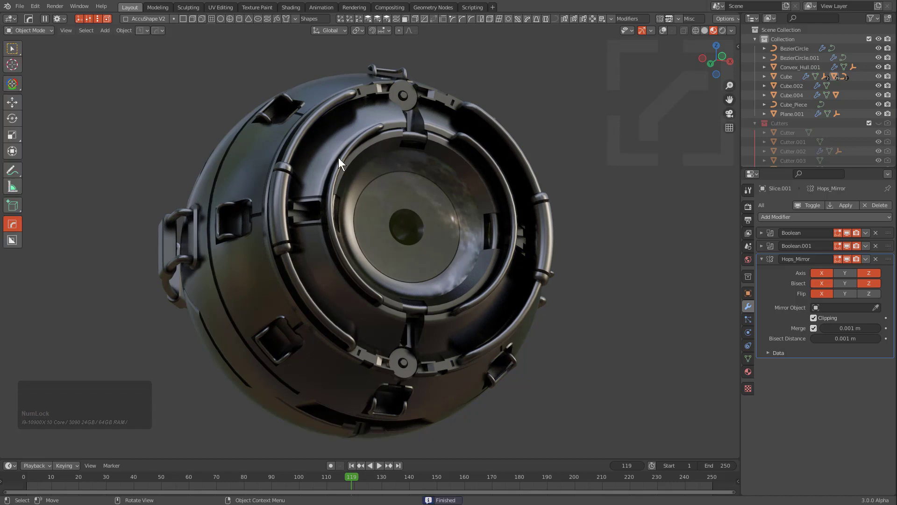
# Restart Map Scroll and wheel to Scratches6 (Isolated)_Insane_Amount_Of_Scratches_roughness
pyautogui.press('alt+m')
pyautogui.click(300, 176)
pyautogui.scroll(3)
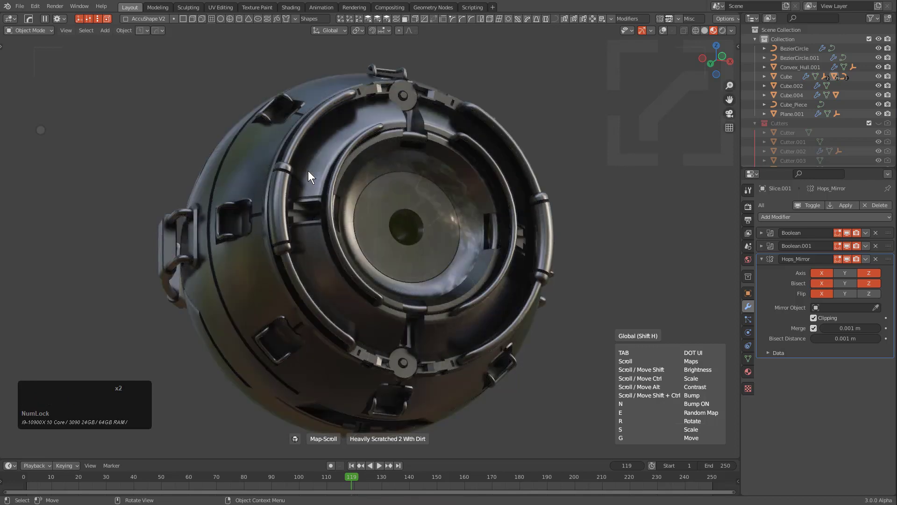
pyautogui.scroll(3)
pyautogui.scroll(3)
pyautogui.scroll(3)
pyautogui.scroll(3)
pyautogui.scroll(3)
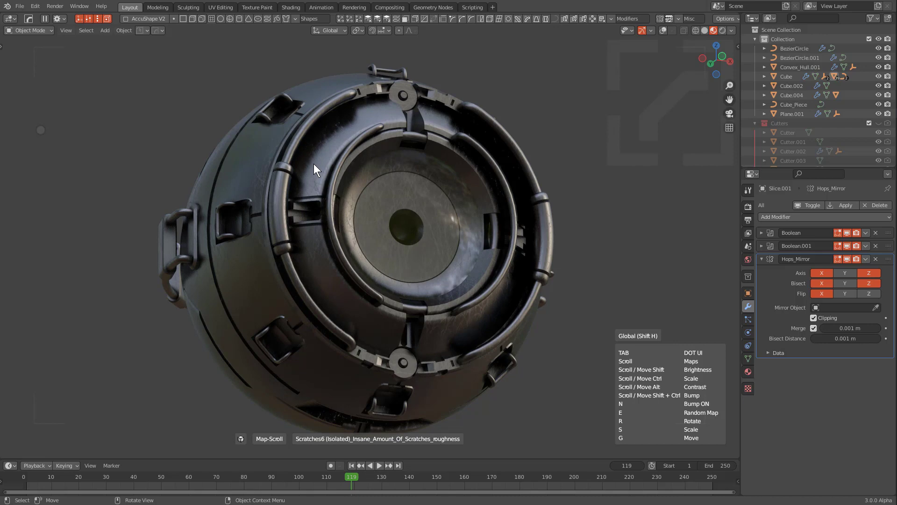
# Show the Map Scroll DOT UI panel, browse the map folder lists and return to Home
pyautogui.press('Tab')
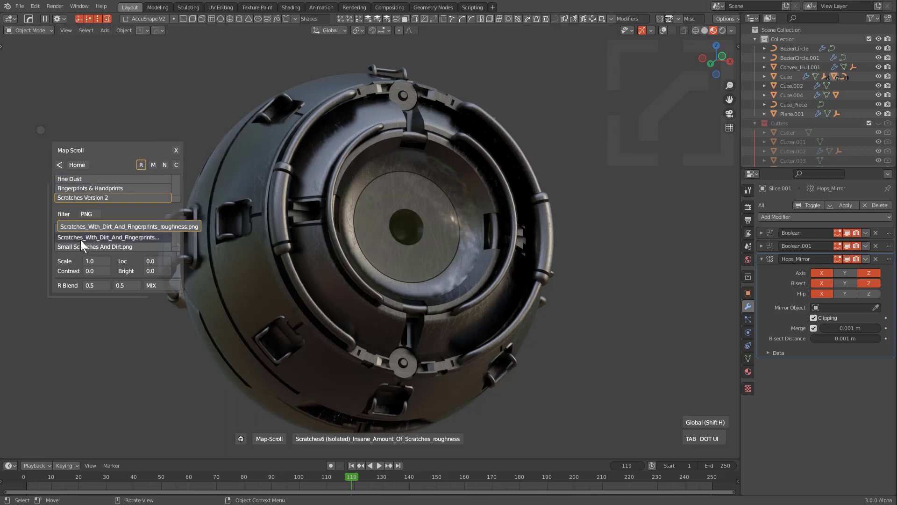
pyautogui.scroll(3)
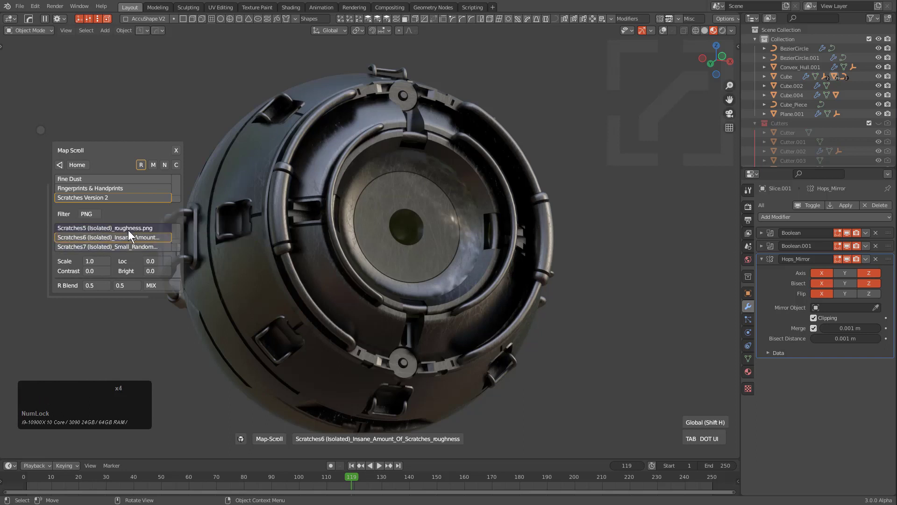
pyautogui.scroll(3)
pyautogui.scroll(-3)
pyautogui.click(80, 172)
# Browse the bonus and tileable roughness folders and keep the MIX roughness blend mode
pyautogui.click(107, 199)
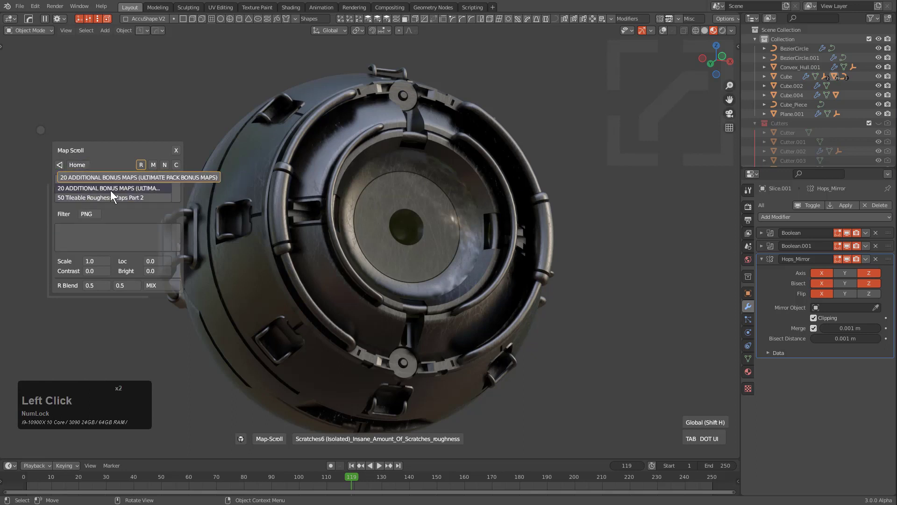
pyautogui.scroll(-3)
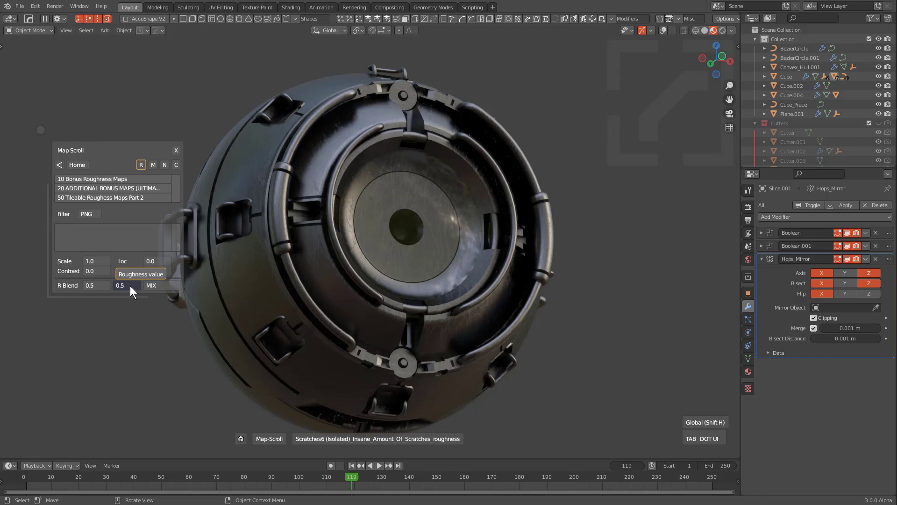
pyautogui.click(149, 286)
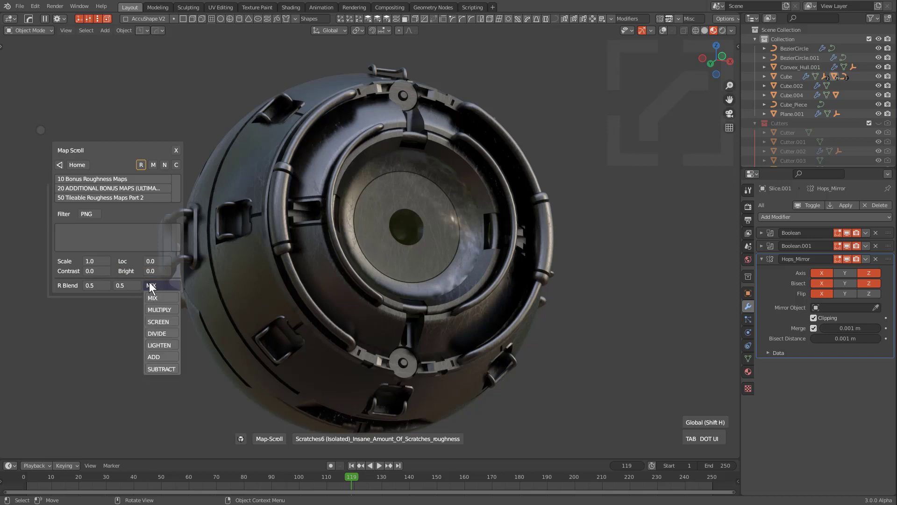
pyautogui.click(149, 283)
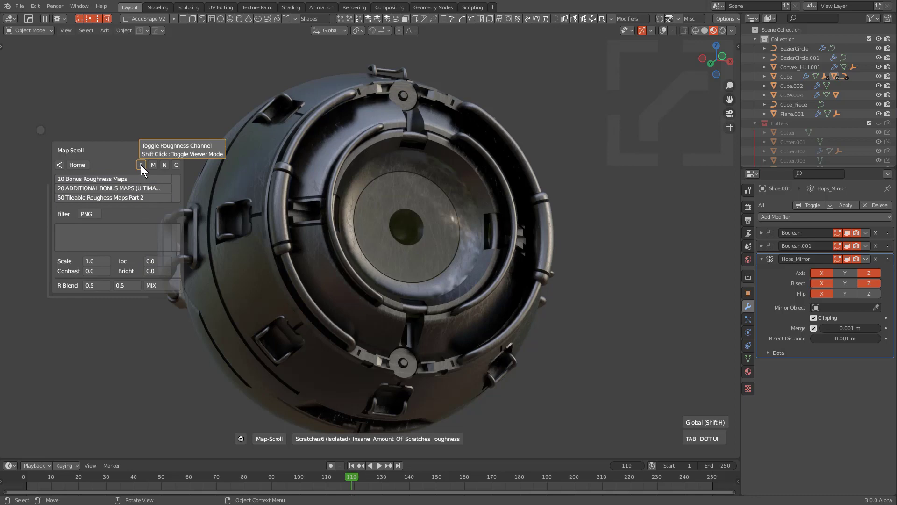
# Toggle the R channel, set the roughness map blend to 0.175 and close the map panel
pyautogui.click(140, 166)
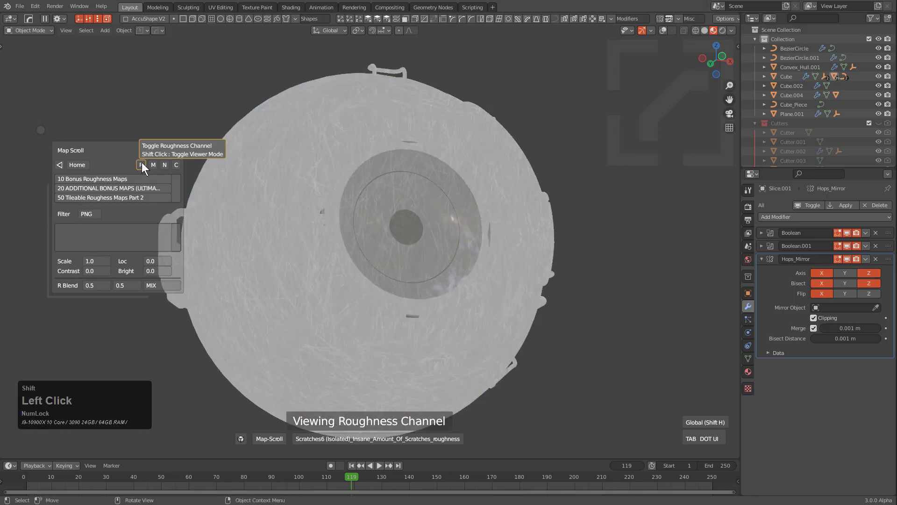
pyautogui.click(133, 287)
pyautogui.click(126, 289)
pyautogui.click(95, 288)
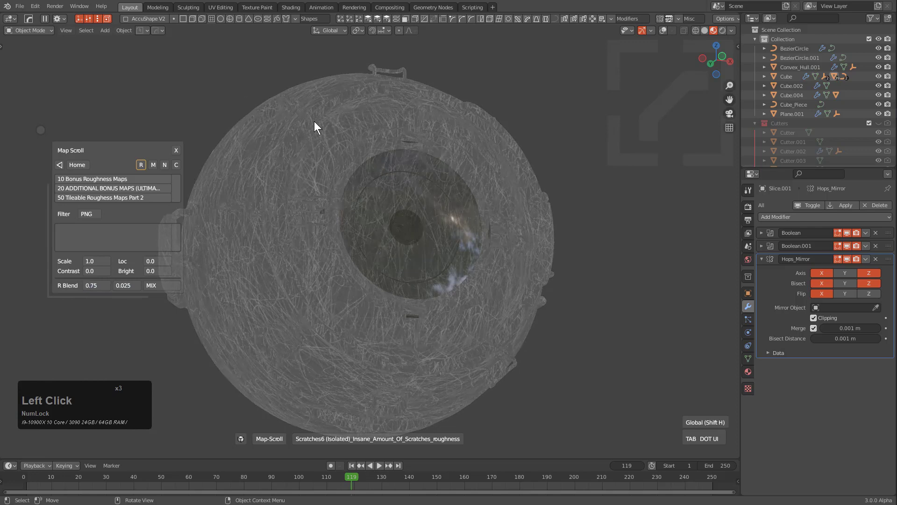
pyautogui.click(140, 165)
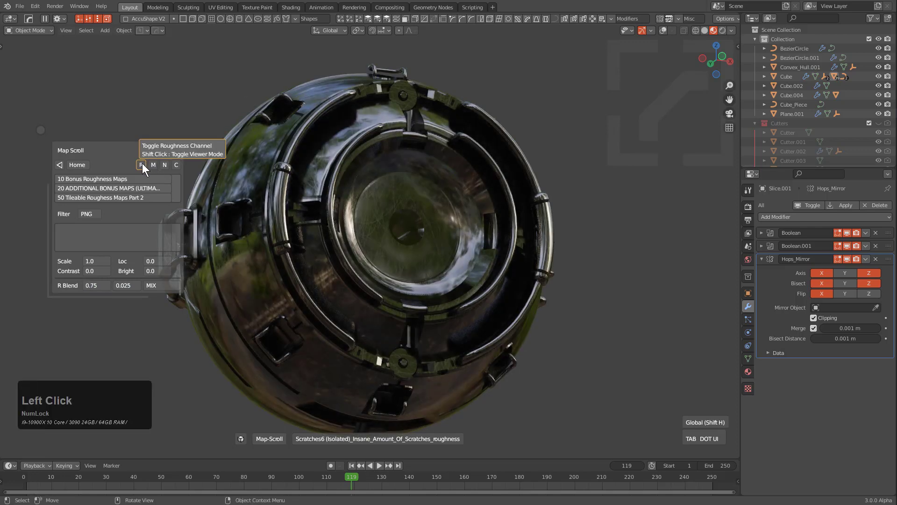
pyautogui.click(121, 290)
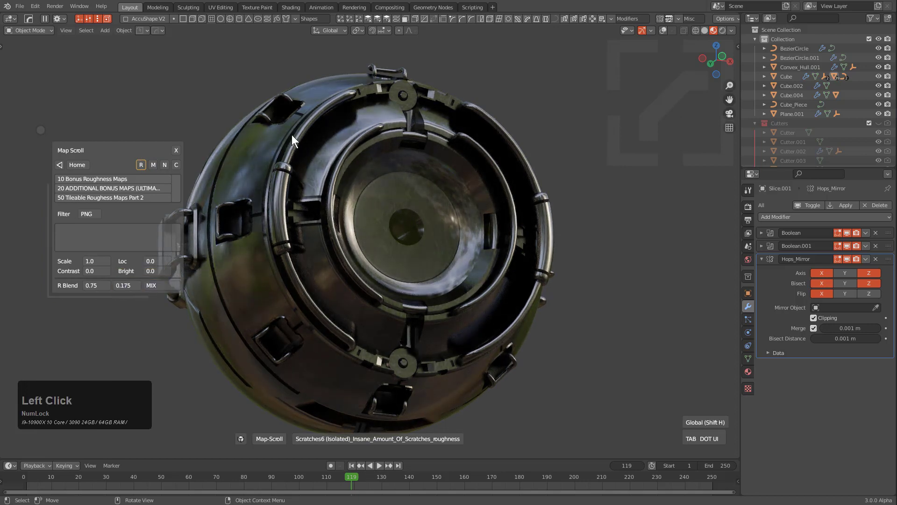
pyautogui.click(253, 124)
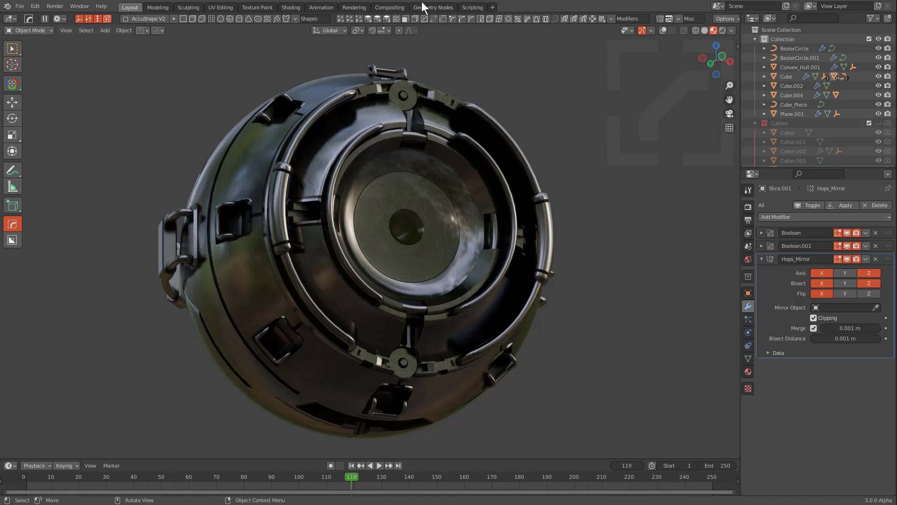
pyautogui.click(295, 14)
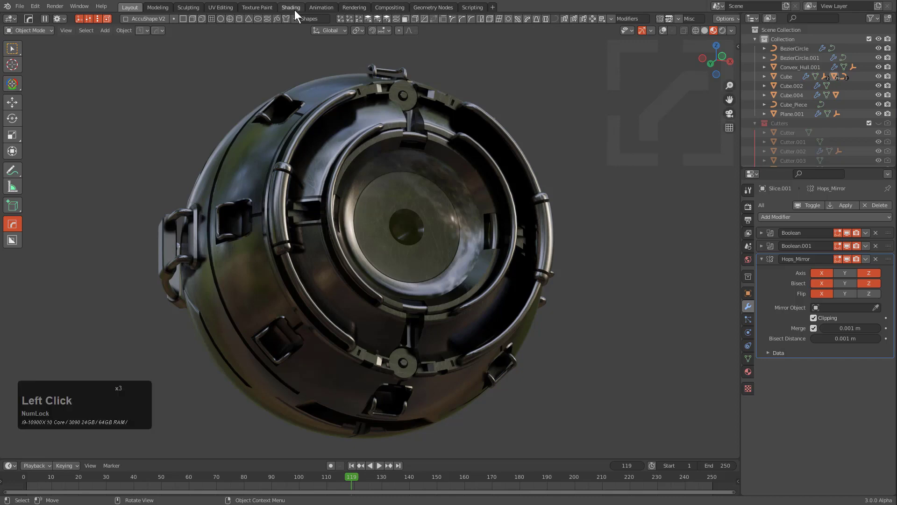
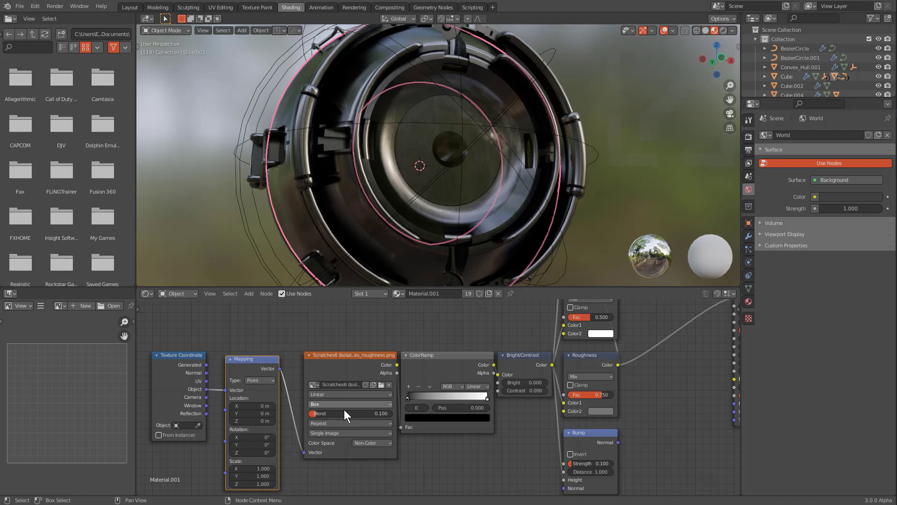
pyautogui.middleClick(502, 365)
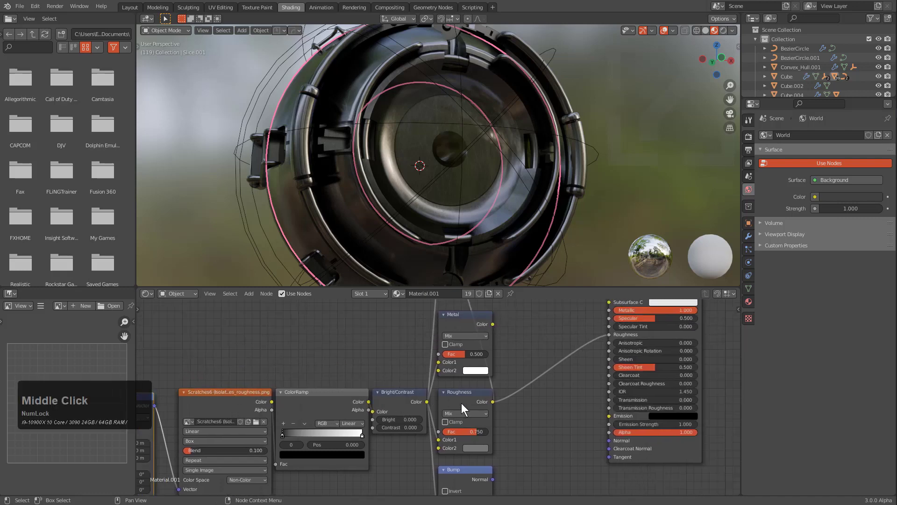
pyautogui.click(402, 403)
pyautogui.middleClick(481, 401)
pyautogui.middleClick(518, 380)
pyautogui.middleClick(437, 443)
pyautogui.scroll(-3)
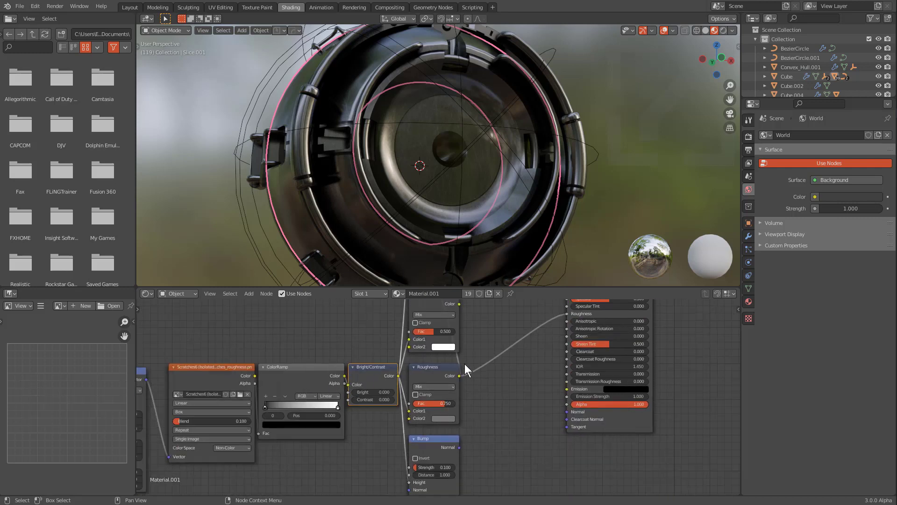
pyautogui.scroll(-3)
pyautogui.middleClick(494, 330)
pyautogui.middleClick(517, 327)
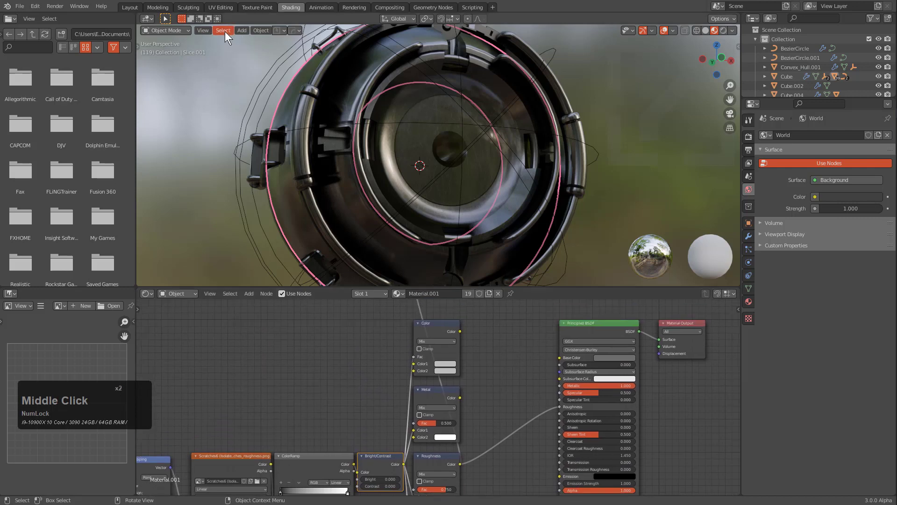
pyautogui.click(132, 9)
pyautogui.scroll(3)
pyautogui.scroll(-3)
pyautogui.middleClick(326, 231)
pyautogui.press('alt+m')
# Start Map Scroll and wheel through the roughness maps to experimental_suddy_salty_scratches
pyautogui.click(335, 232)
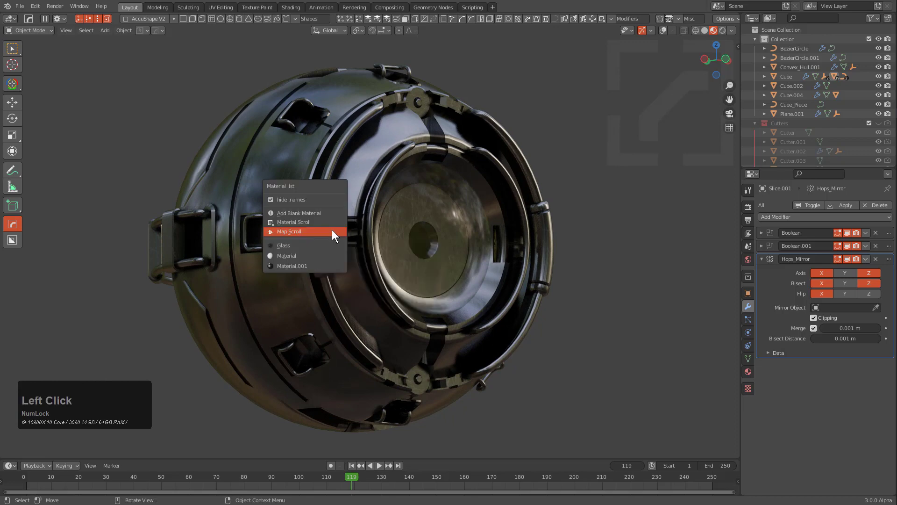
pyautogui.scroll(3)
pyautogui.scroll(3)
pyautogui.scroll(3)
pyautogui.scroll(3)
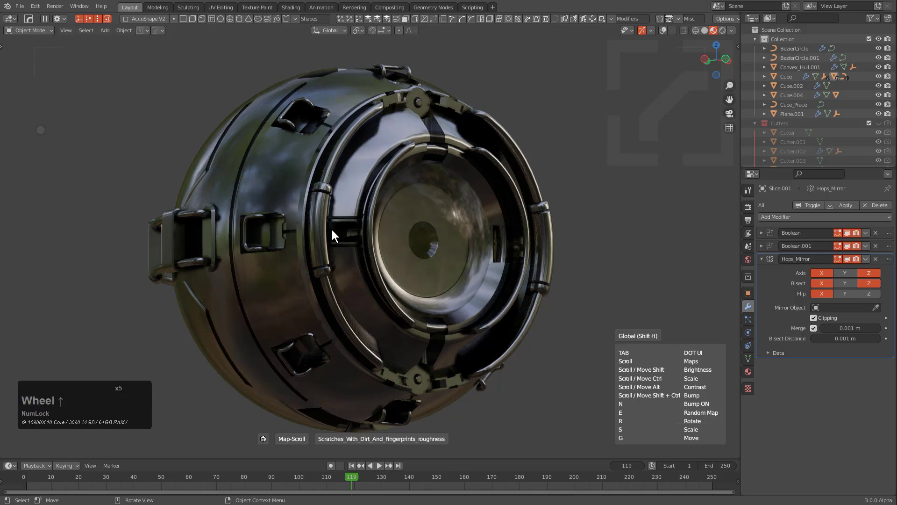
pyautogui.scroll(3)
pyautogui.scroll(3)
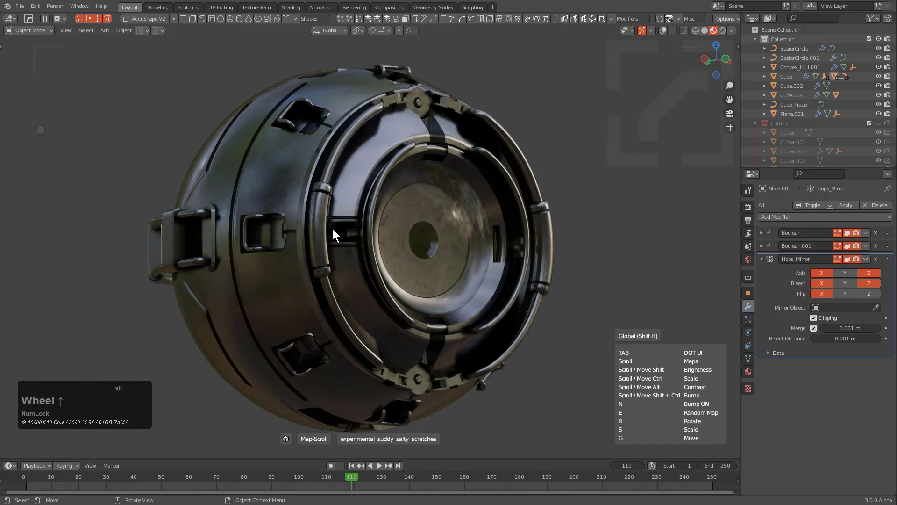
# Confirm the scratches roughness map on the sphere and bring up the Hard Ops menu
pyautogui.click(337, 232)
pyautogui.middleClick(347, 218)
pyautogui.middleClick(324, 259)
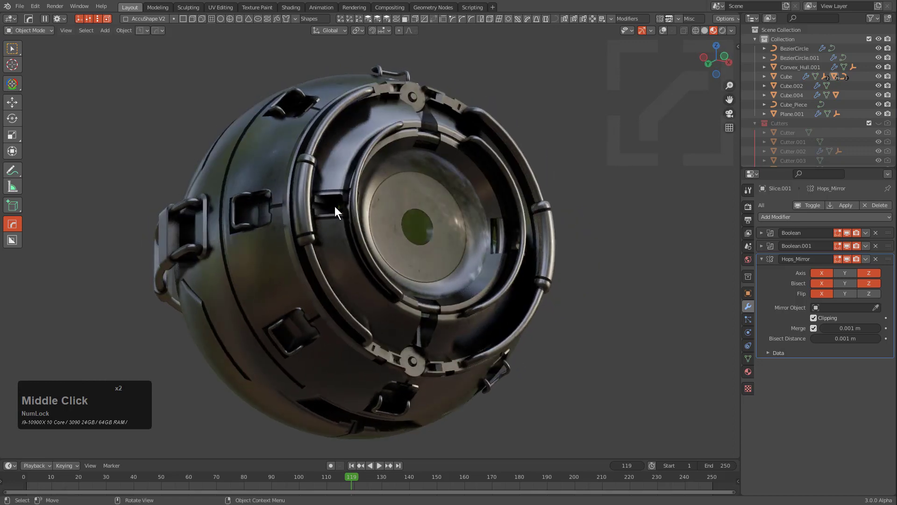
pyautogui.press('alt+m')
pyautogui.press('q')
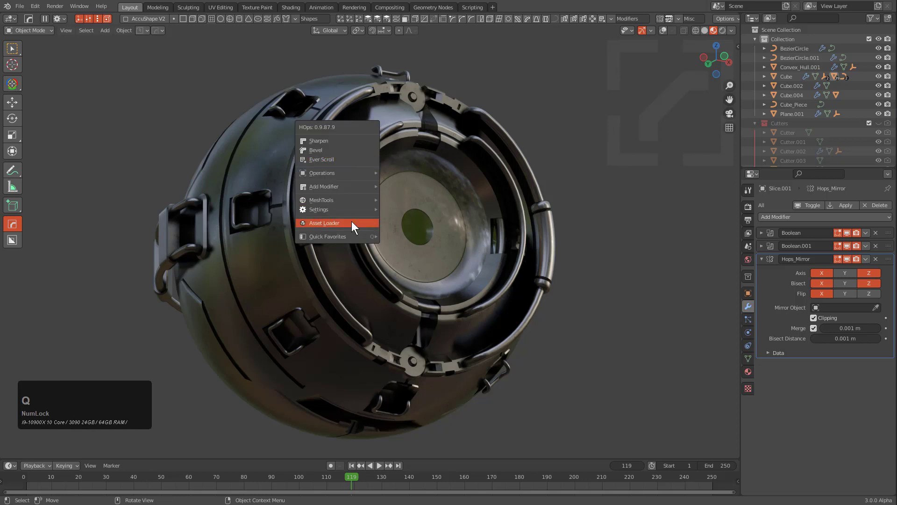
pyautogui.click(487, 261)
pyautogui.scroll(3)
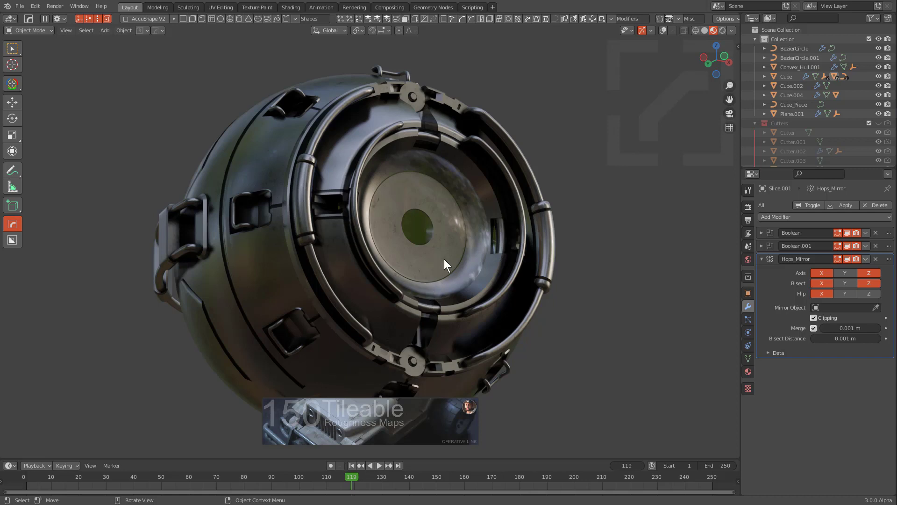
# Restart Map Scroll on the sphere and bring up its DOT UI browsing panel
pyautogui.rightClick(481, 237)
pyautogui.press('q')
pyautogui.press('m')
pyautogui.click(534, 163)
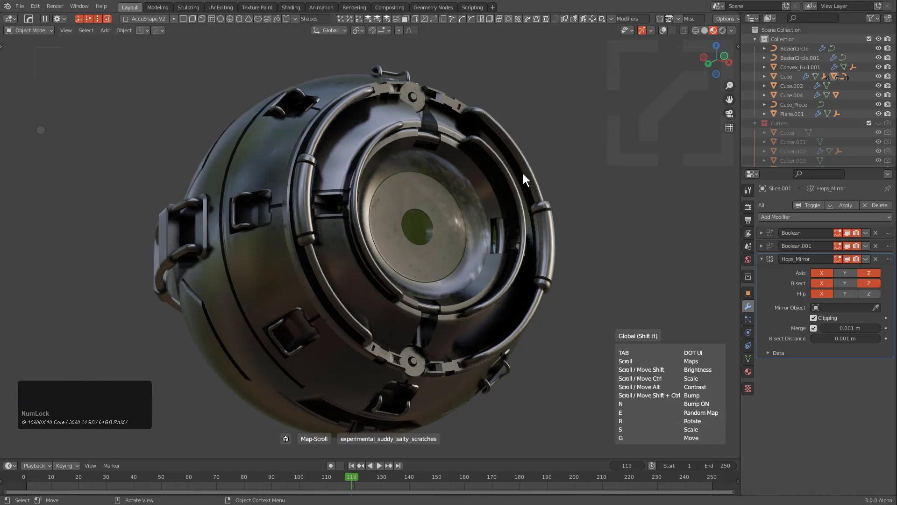
pyautogui.press('Tab')
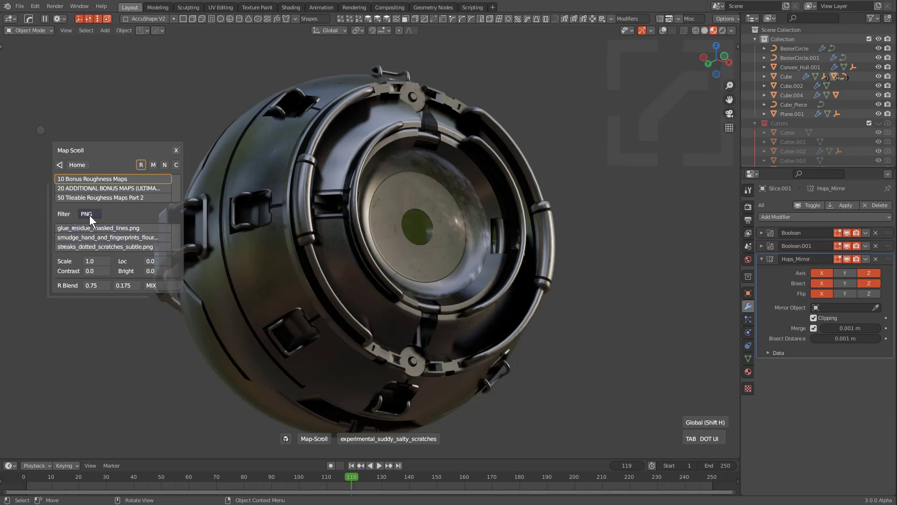
# Keep PNG as the file-type filter for the 10 Bonus Roughness Maps folder
pyautogui.click(94, 217)
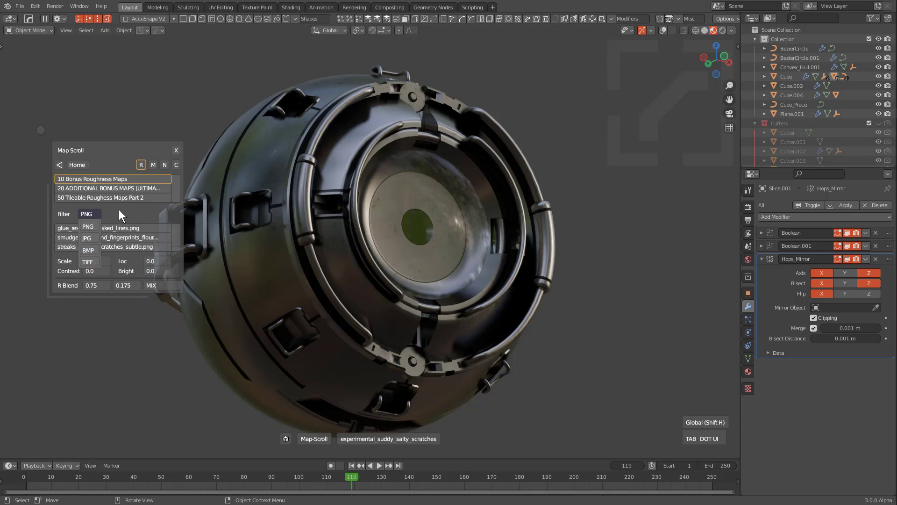
pyautogui.click(122, 212)
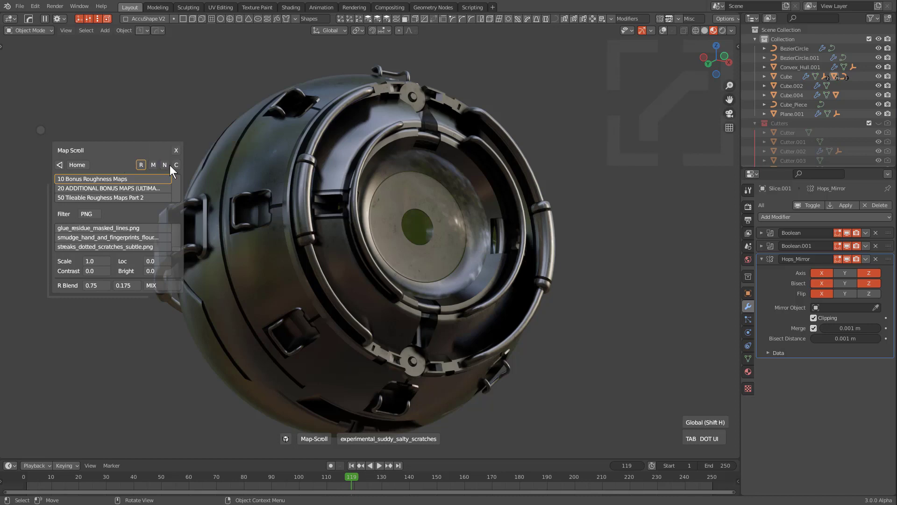
# Enable the normal bump channel and lower the bump strength to 0.041
pyautogui.click(169, 167)
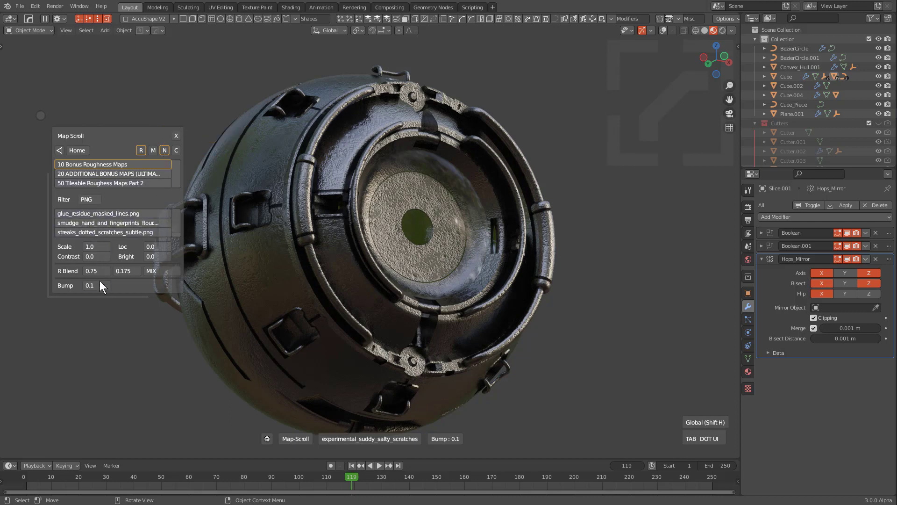
pyautogui.click(101, 286)
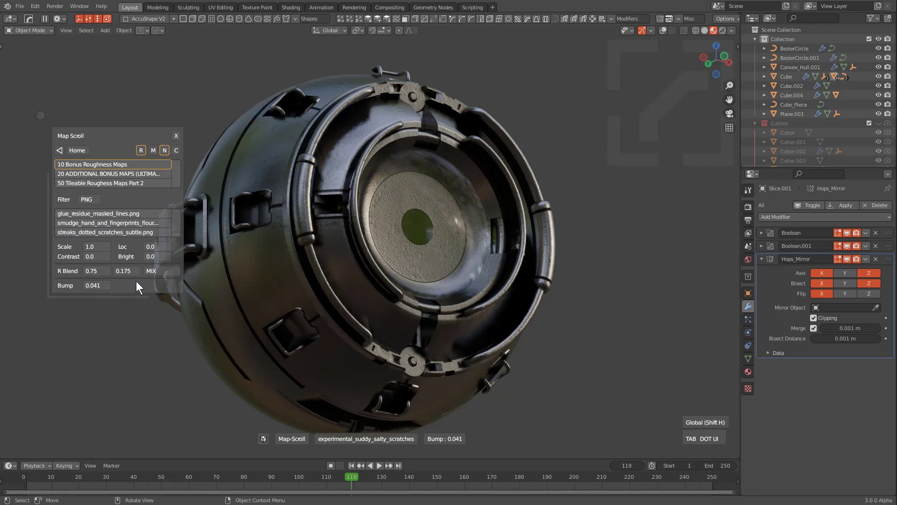
pyautogui.click(140, 147)
pyautogui.click(141, 147)
# Preview the roughness and normal channels alone, then return to the full material
pyautogui.click(162, 150)
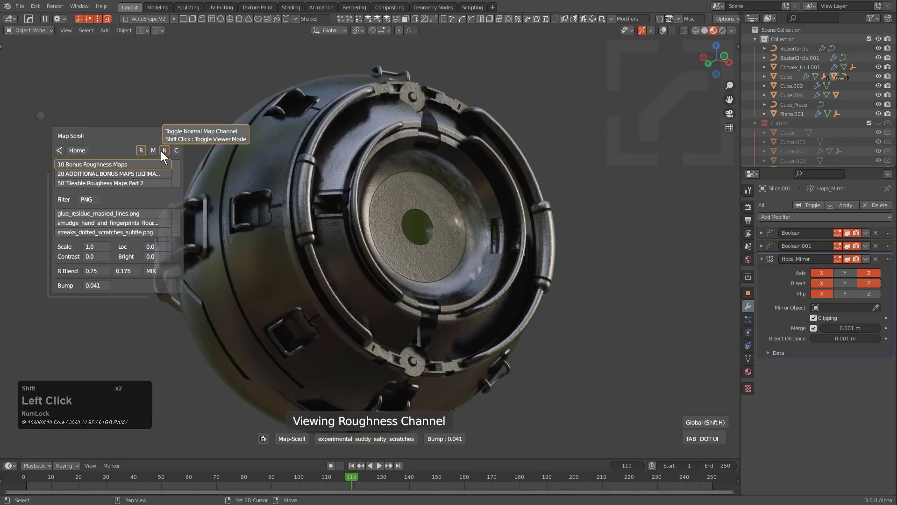
pyautogui.click(162, 150)
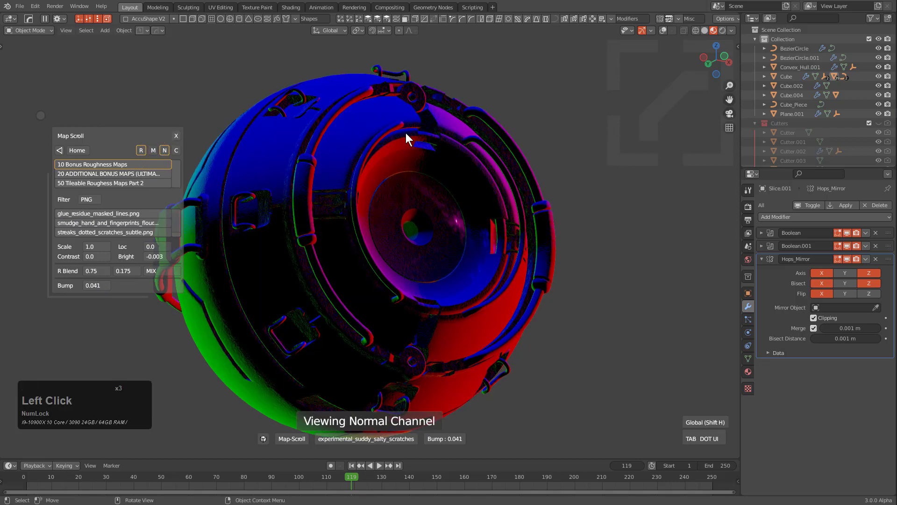
pyautogui.click(141, 150)
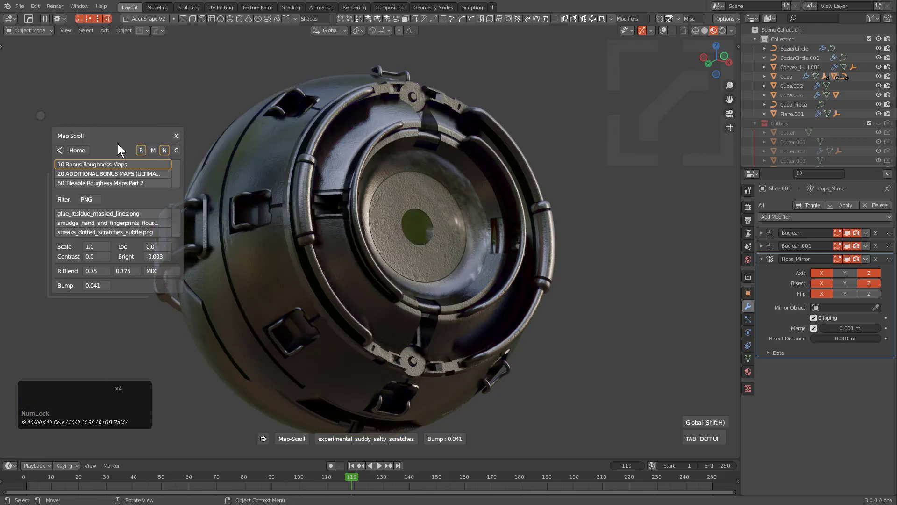
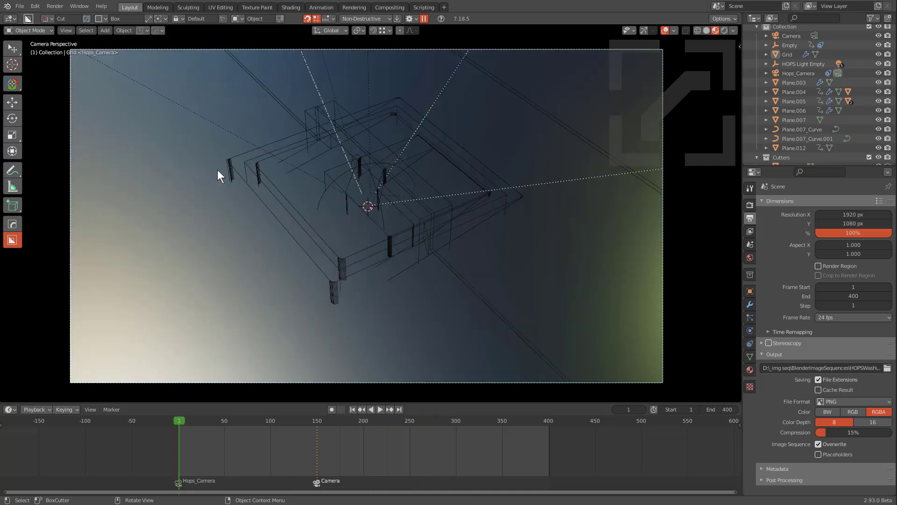
# Stop the ad scene's logo animation playback in the timeline
pyautogui.rightClick(483, 461)
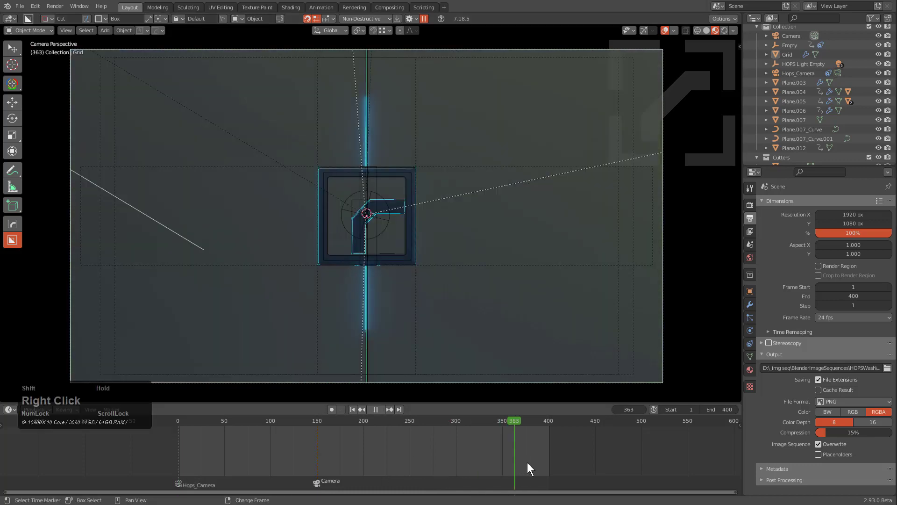
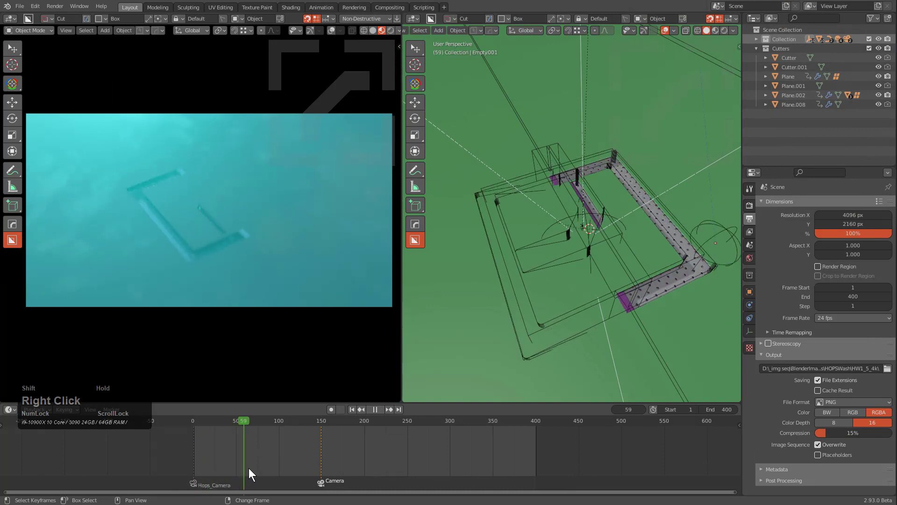
# Replay the ad animation, scrub toward the end and stop it near frame 399
pyautogui.scroll(3)
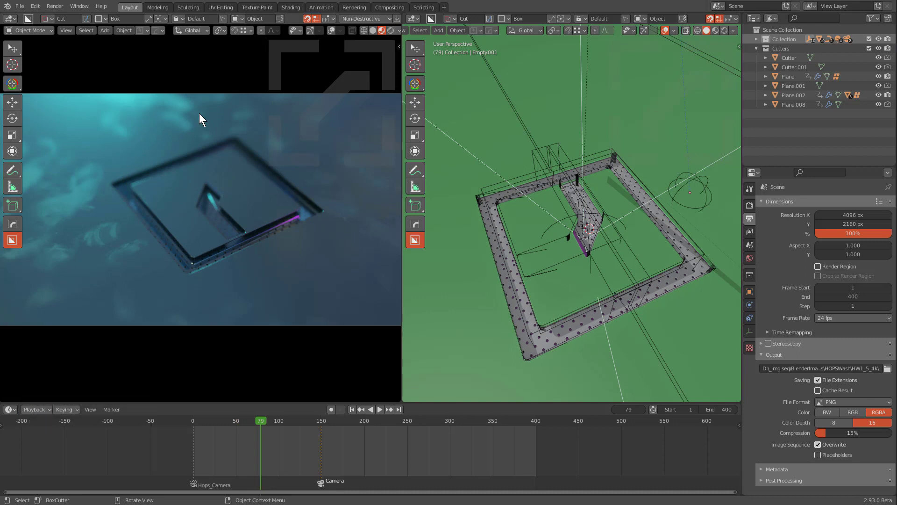
pyautogui.scroll(-3)
pyautogui.scroll(3)
pyautogui.scroll(3)
pyautogui.scroll(3)
pyautogui.moveTo(263, 448); pyautogui.dragTo(383, 436)
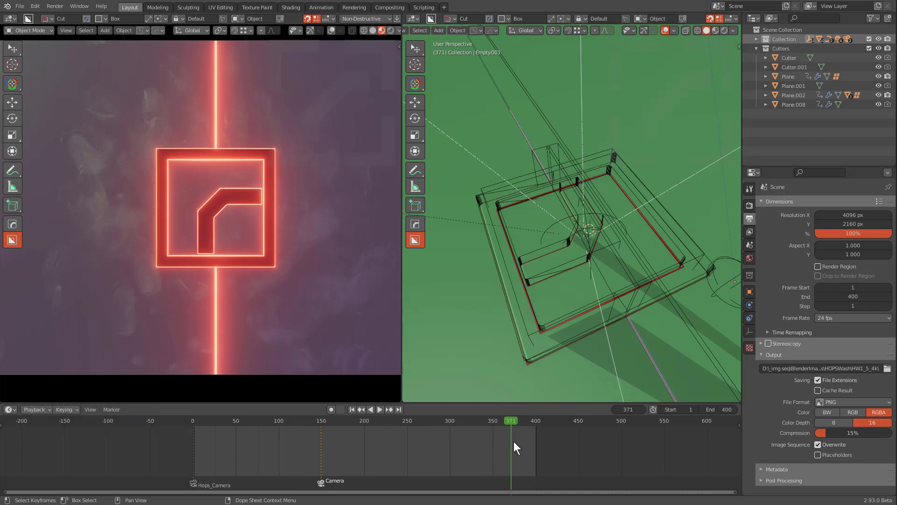
pyautogui.rightClick(515, 445)
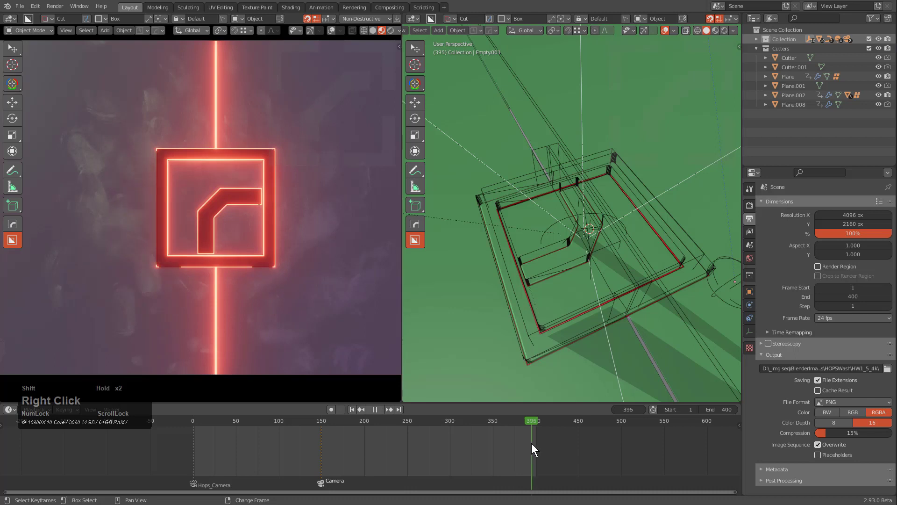